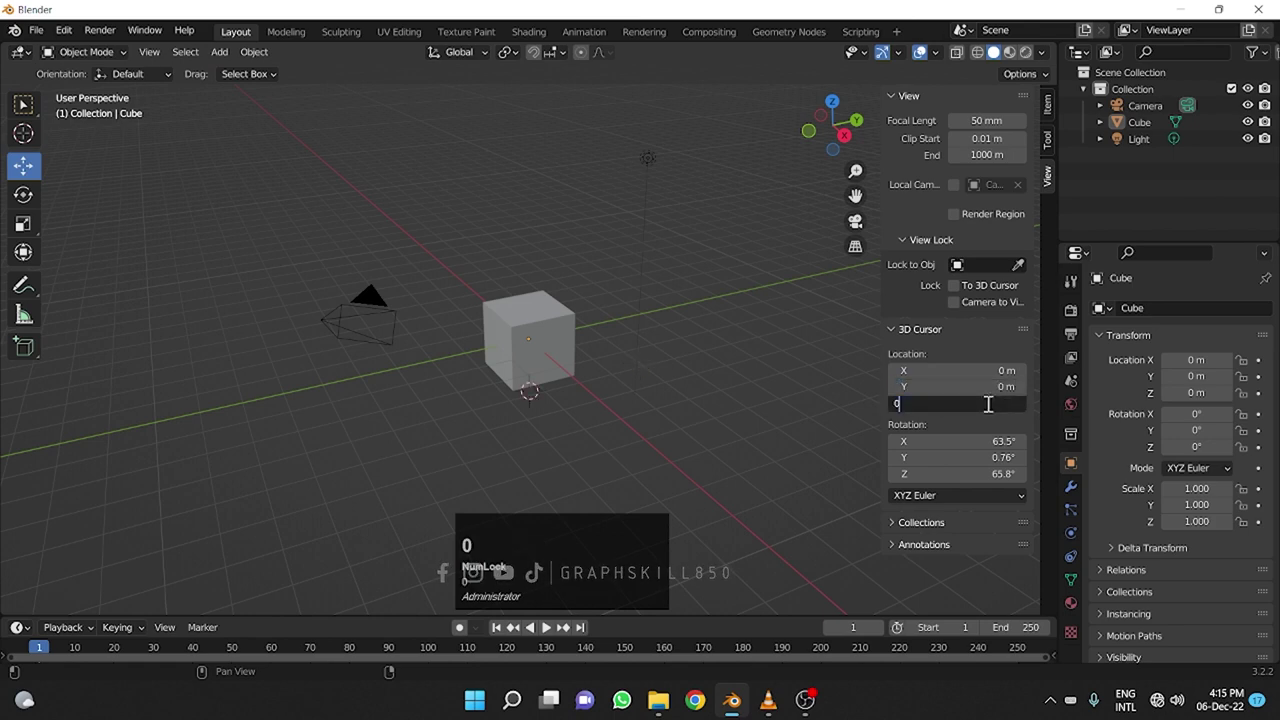
# Zero the 3D cursor's Z location so it returns to the world origin, then orbit to check.
pyautogui.press('Return')
pyautogui.middleClick(556, 345)
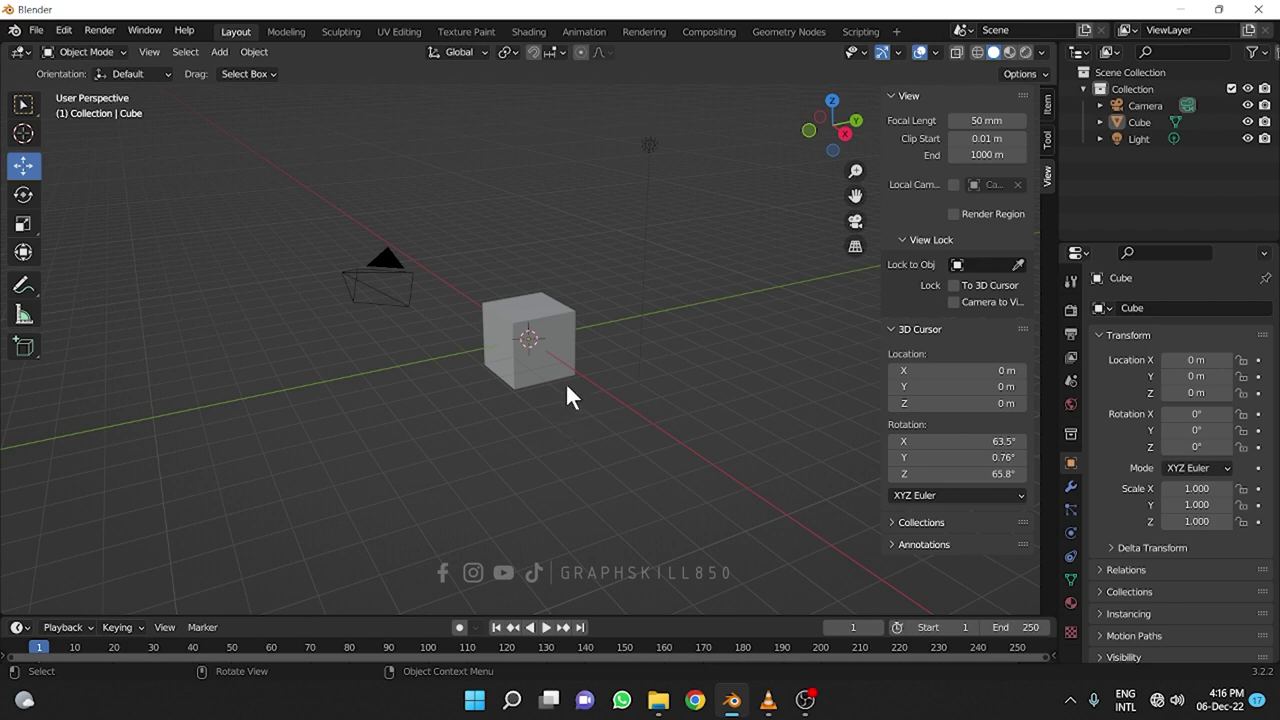
pyautogui.middleClick(575, 450)
# Move the cube along the Y axis and remove the camera and light from the scene.
pyautogui.click(543, 343)
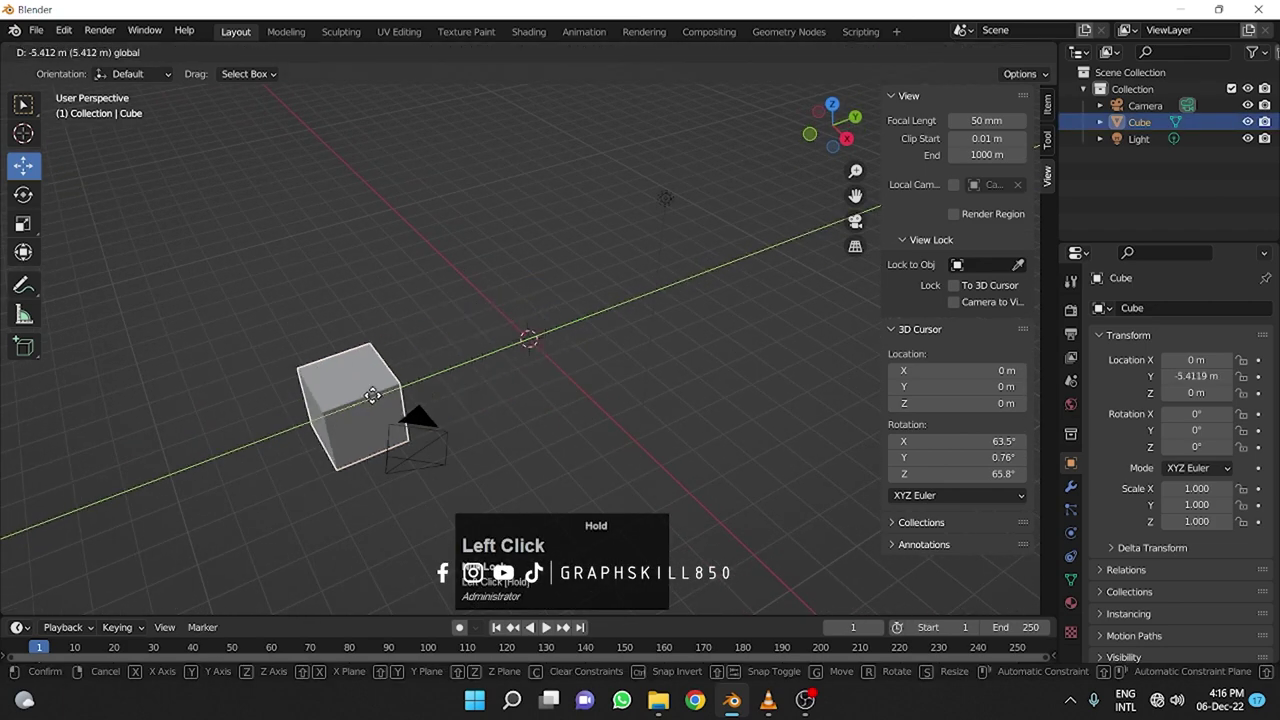
pyautogui.scroll(3)
pyautogui.click(281, 523)
pyautogui.click(761, 119)
pyautogui.middleClick(525, 425)
pyautogui.scroll(-3)
pyautogui.middleClick(578, 378)
pyautogui.scroll(3)
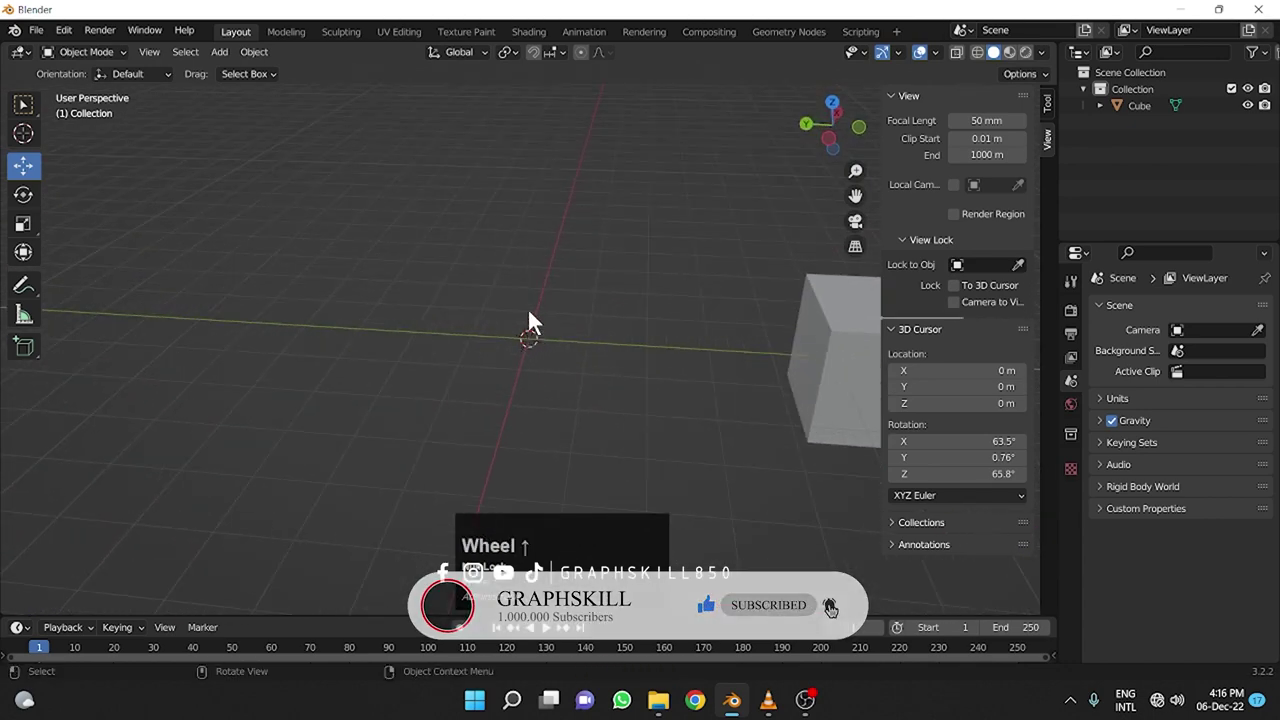
# Drag the cube further to rest at Y = -5.553 m and deselect it.
pyautogui.click(740, 376)
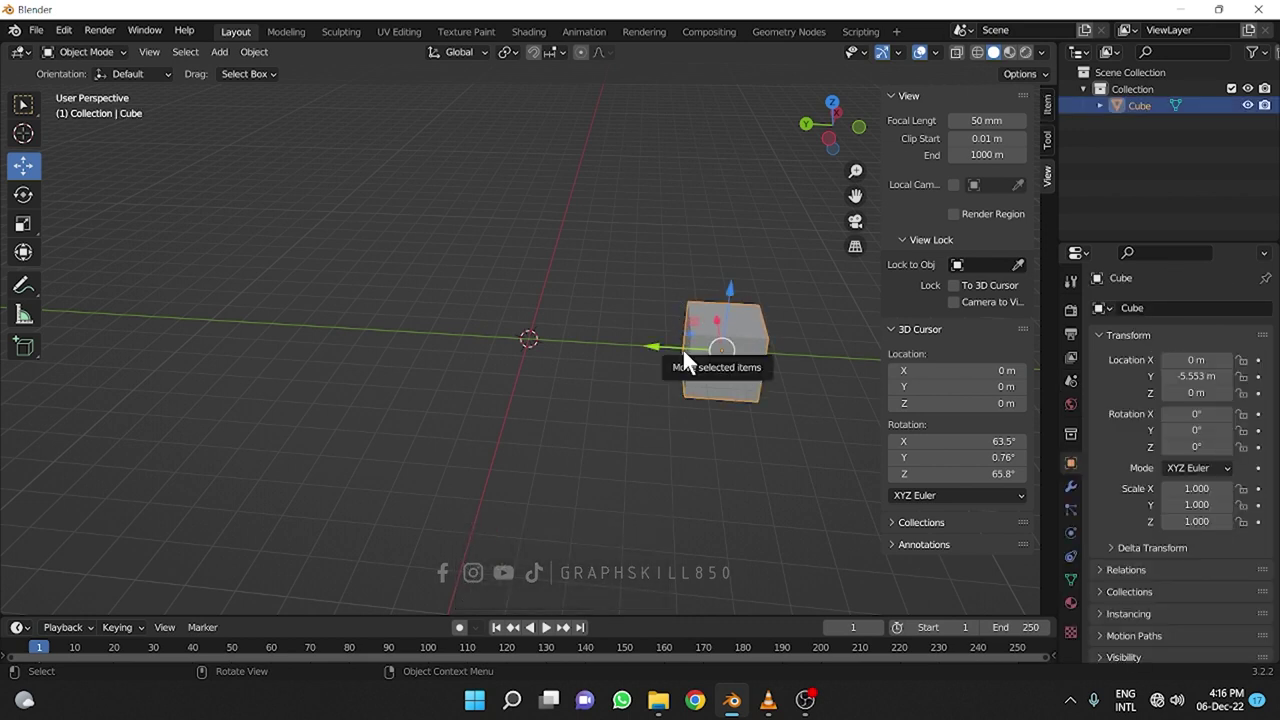
pyautogui.click(566, 393)
pyautogui.moveTo(590, 394); pyautogui.dragTo(649, 454)
pyautogui.click(649, 454)
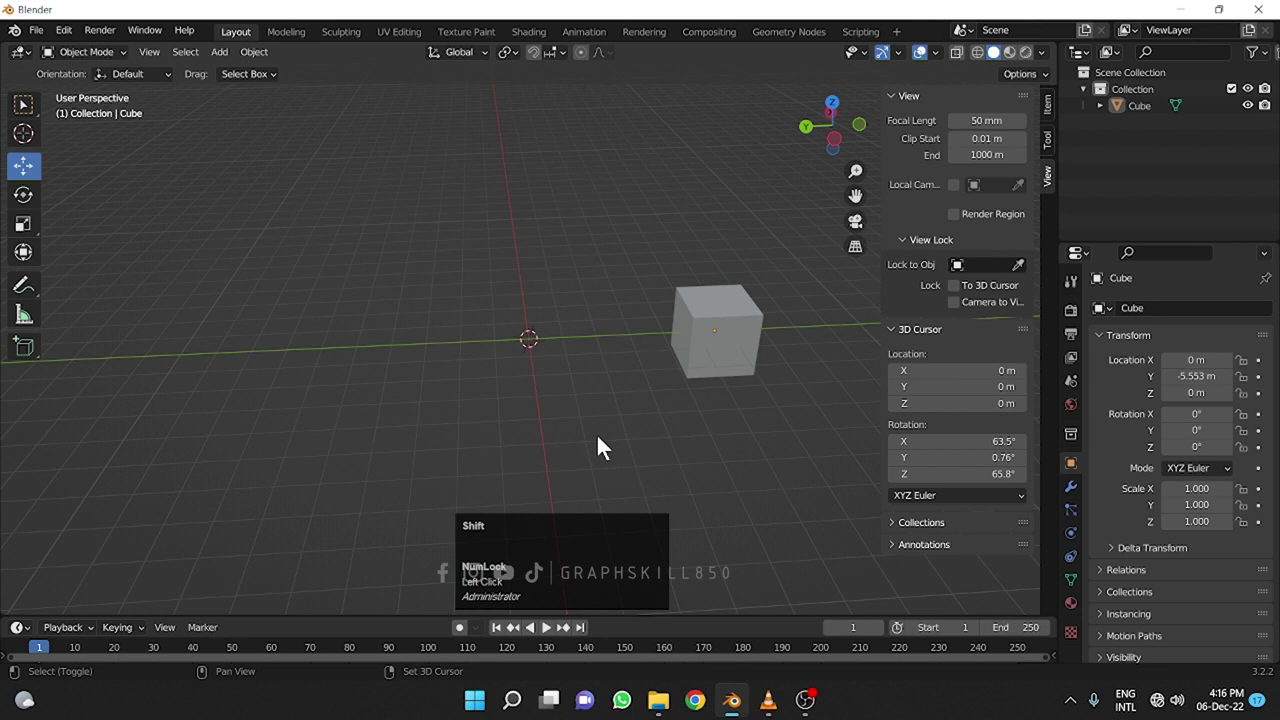
# Try Cursor to Active and other Snap pie options on the cube.
pyautogui.press('shift+s')
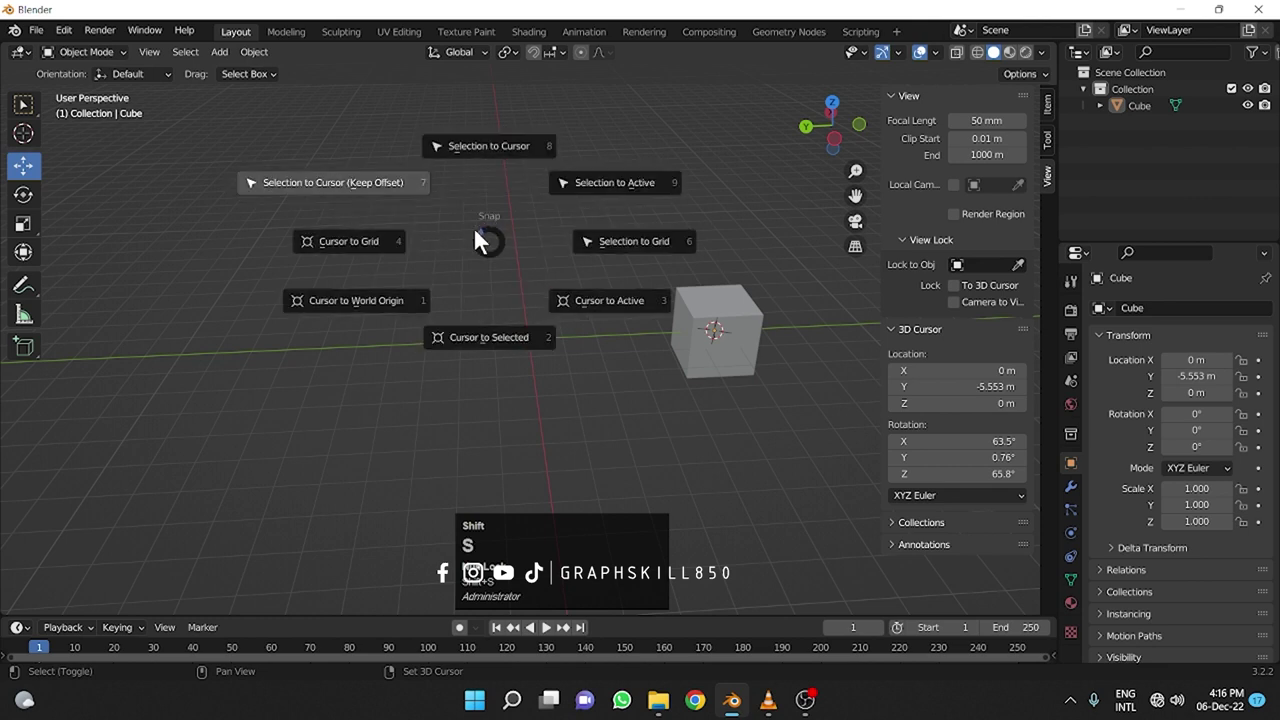
pyautogui.press('s')
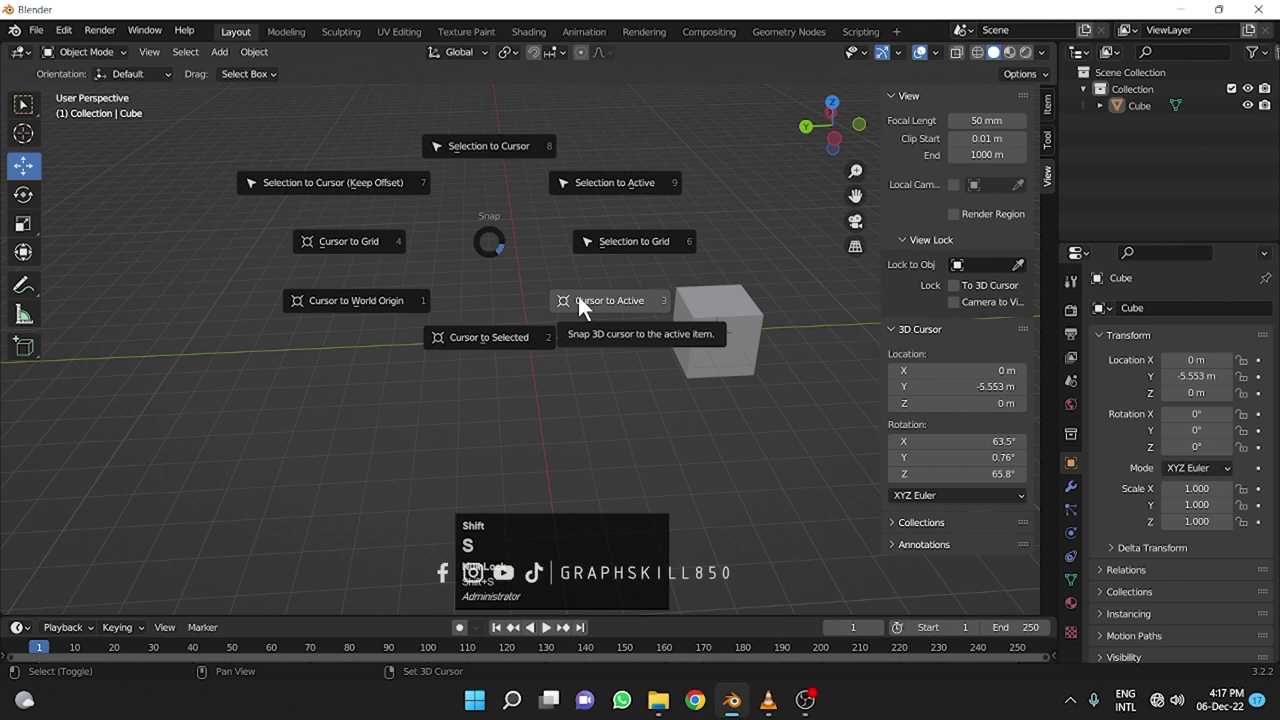
pyautogui.press('s')
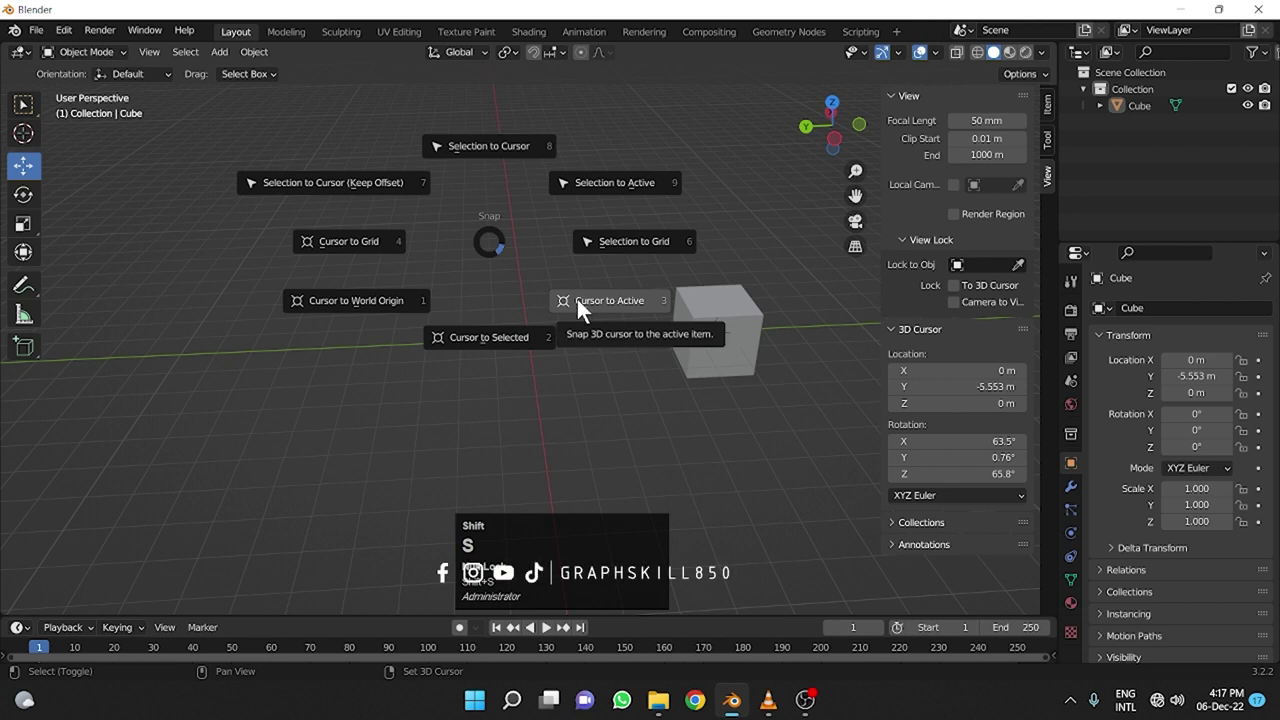
pyautogui.press('shift+s')
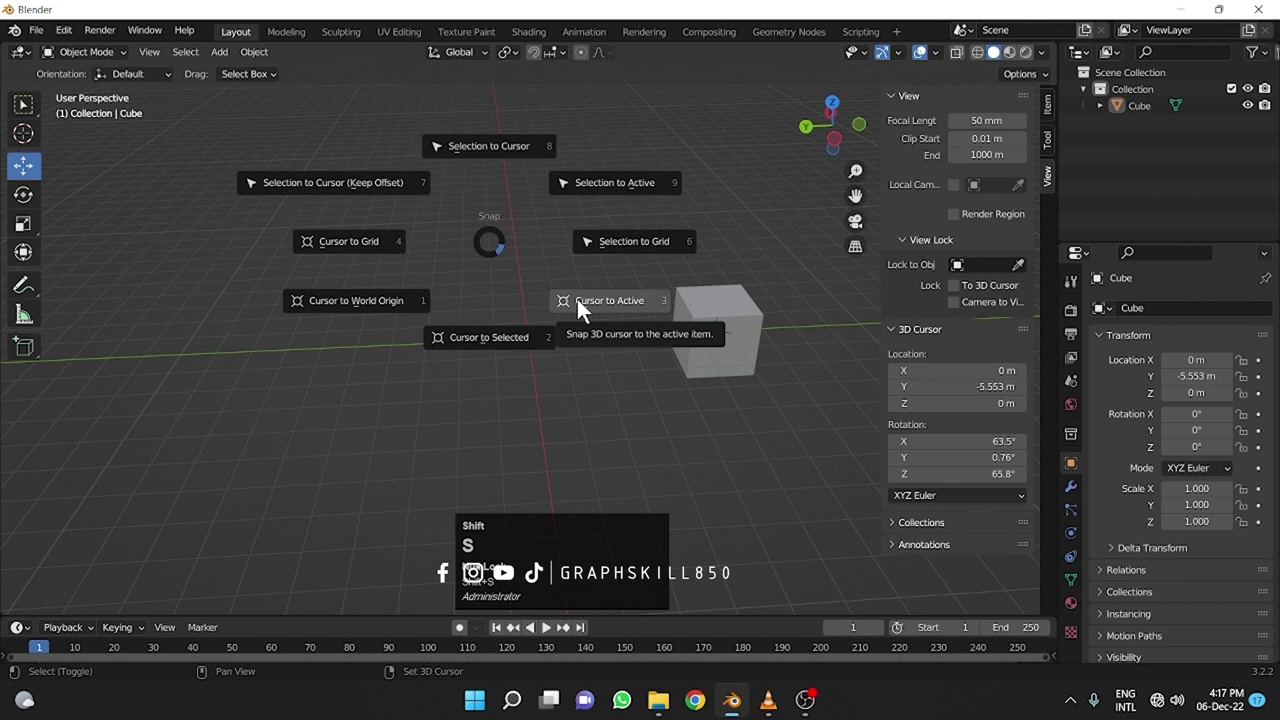
pyautogui.press('s')
pyautogui.press('s')
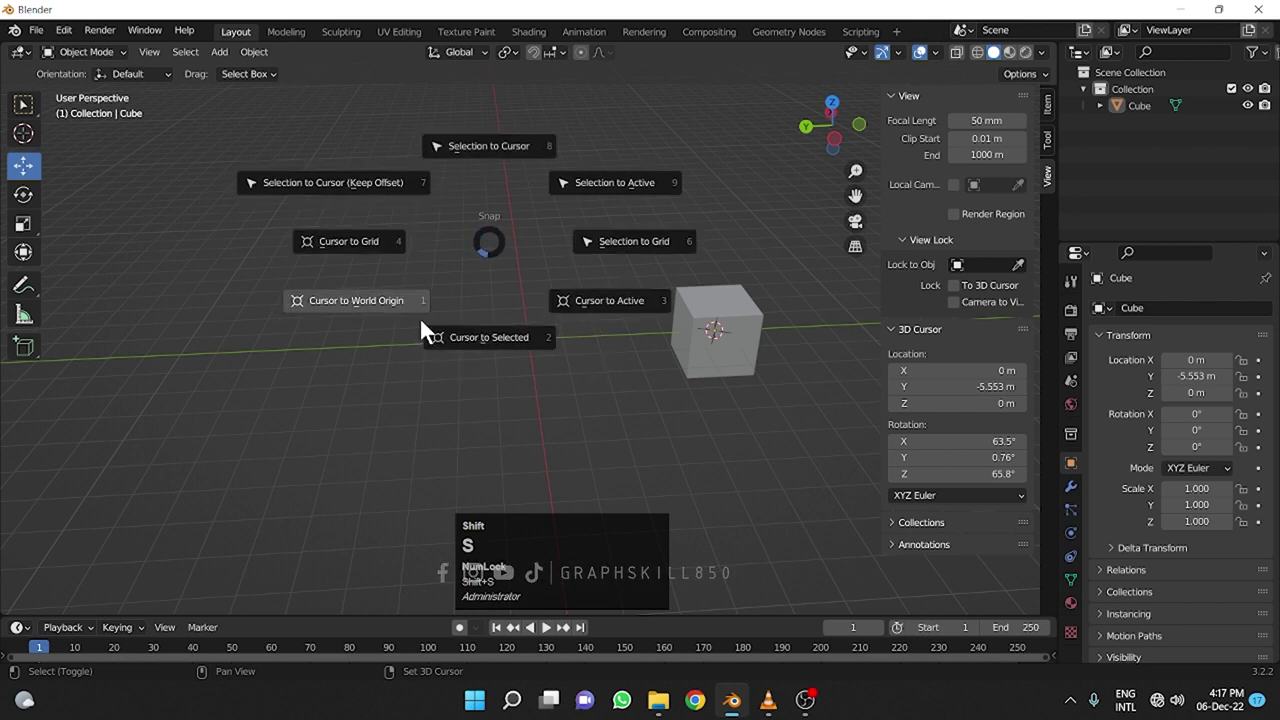
# Choose Cursor to World Origin, zeroing the 3D cursor's location and rotation.
pyautogui.press('shift+s')
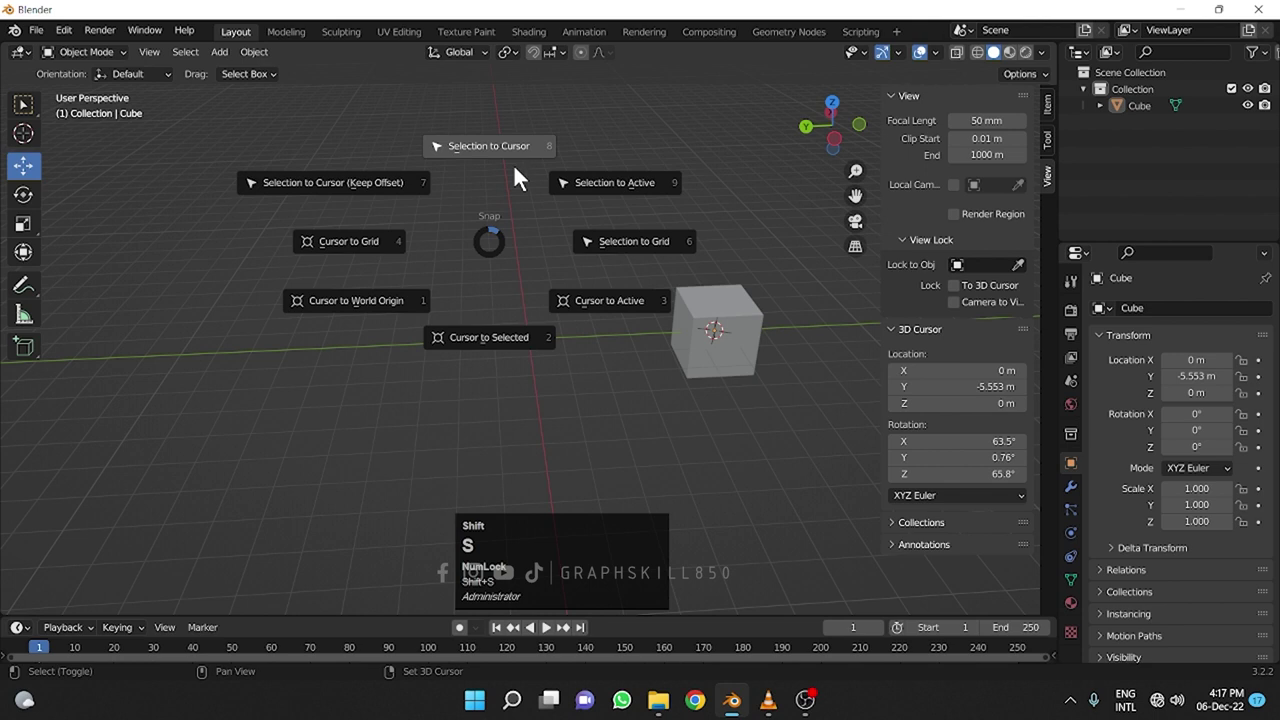
pyautogui.press('s')
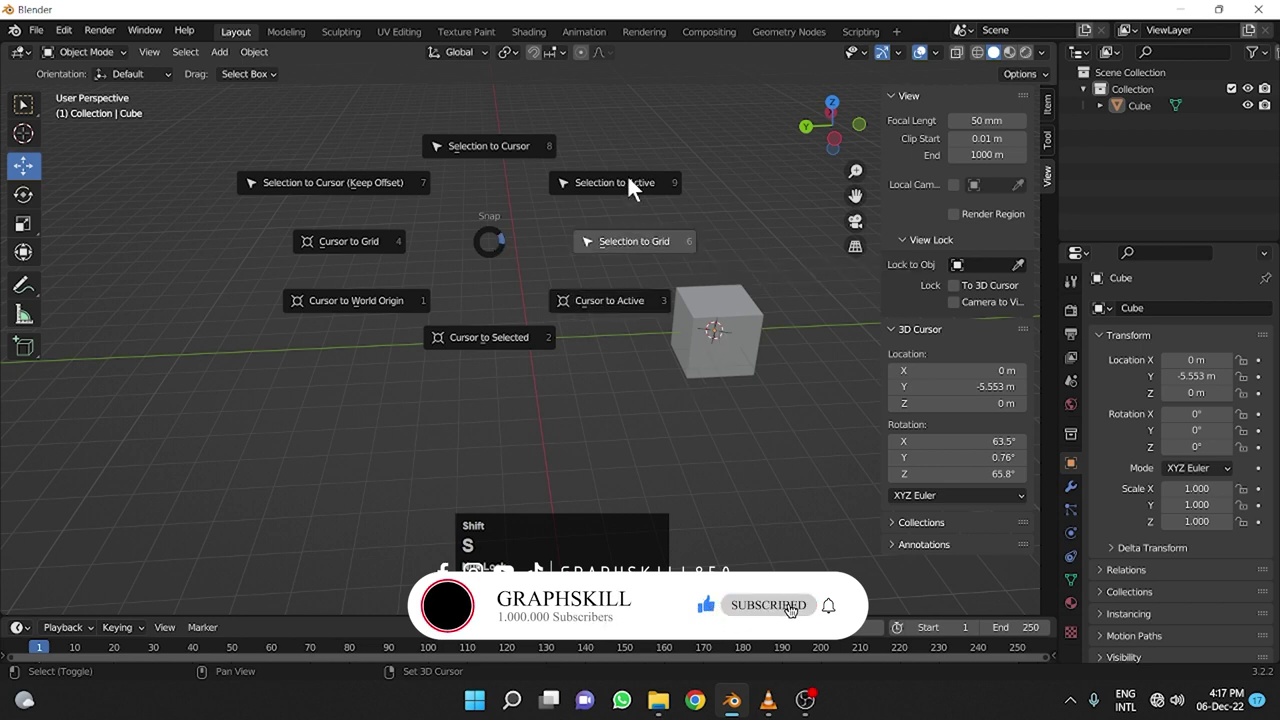
pyautogui.press('shift+s')
pyautogui.press('shift+s')
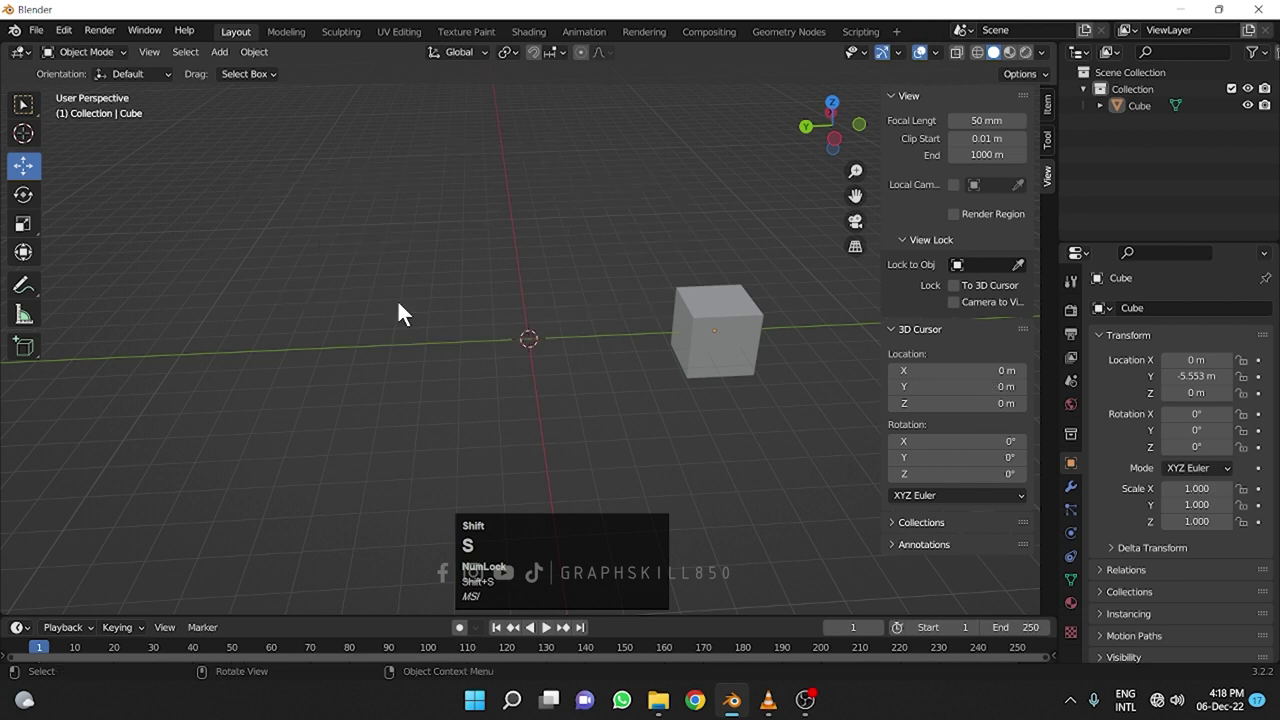
# Place the 3D cursor on the grid at X -1.73, Y 6.548, Z -3.74 and activate the Cursor tool.
pyautogui.write('SSSSSSSSSSSSSSSSSS')
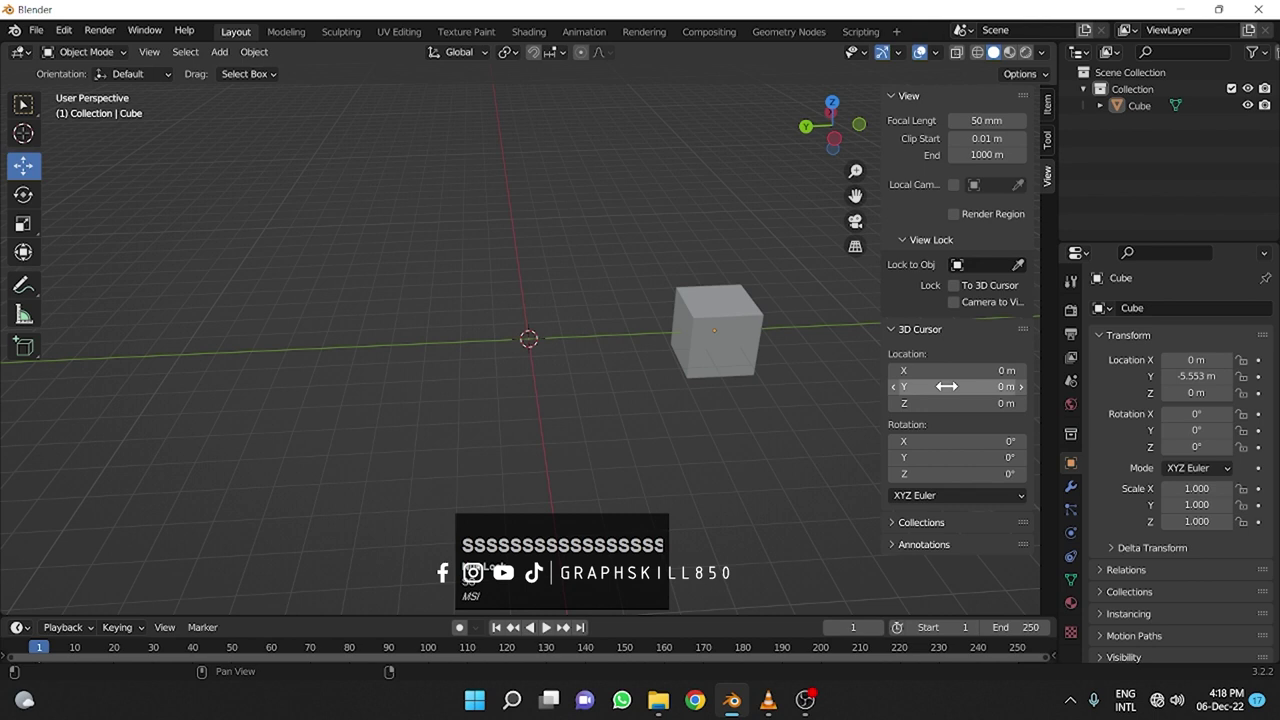
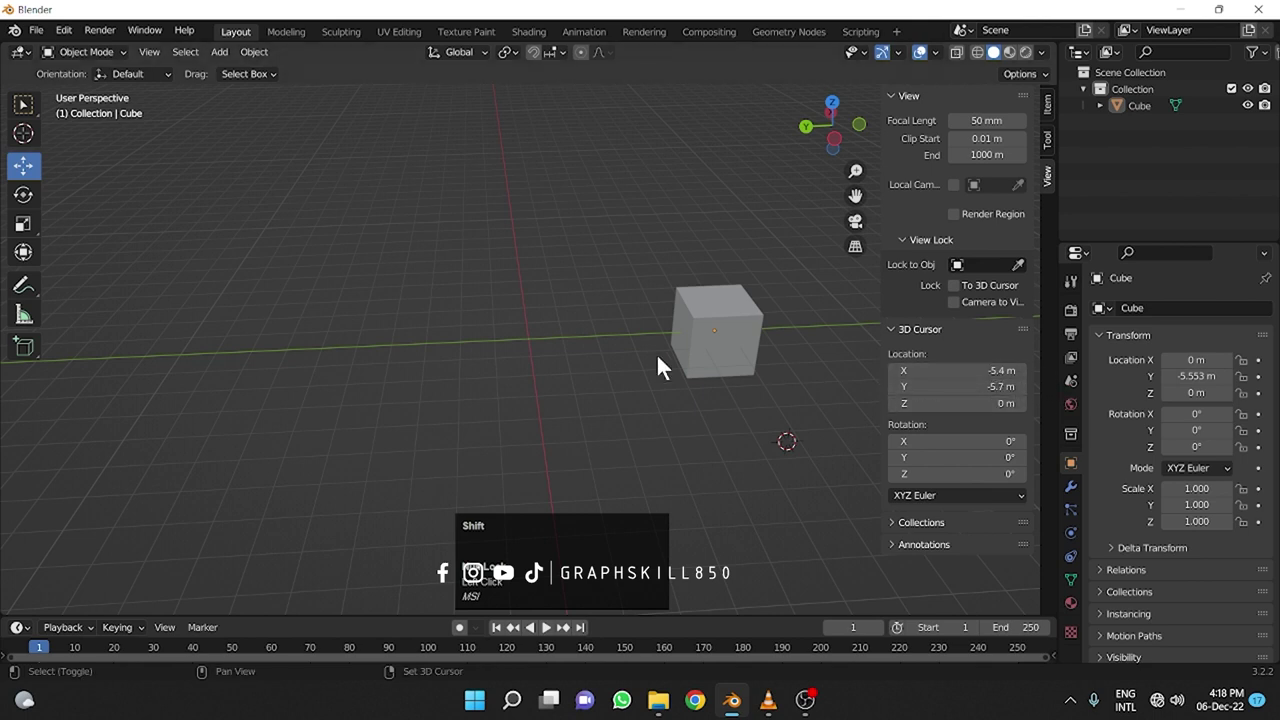
pyautogui.click(473, 365)
pyautogui.press('shift+s')
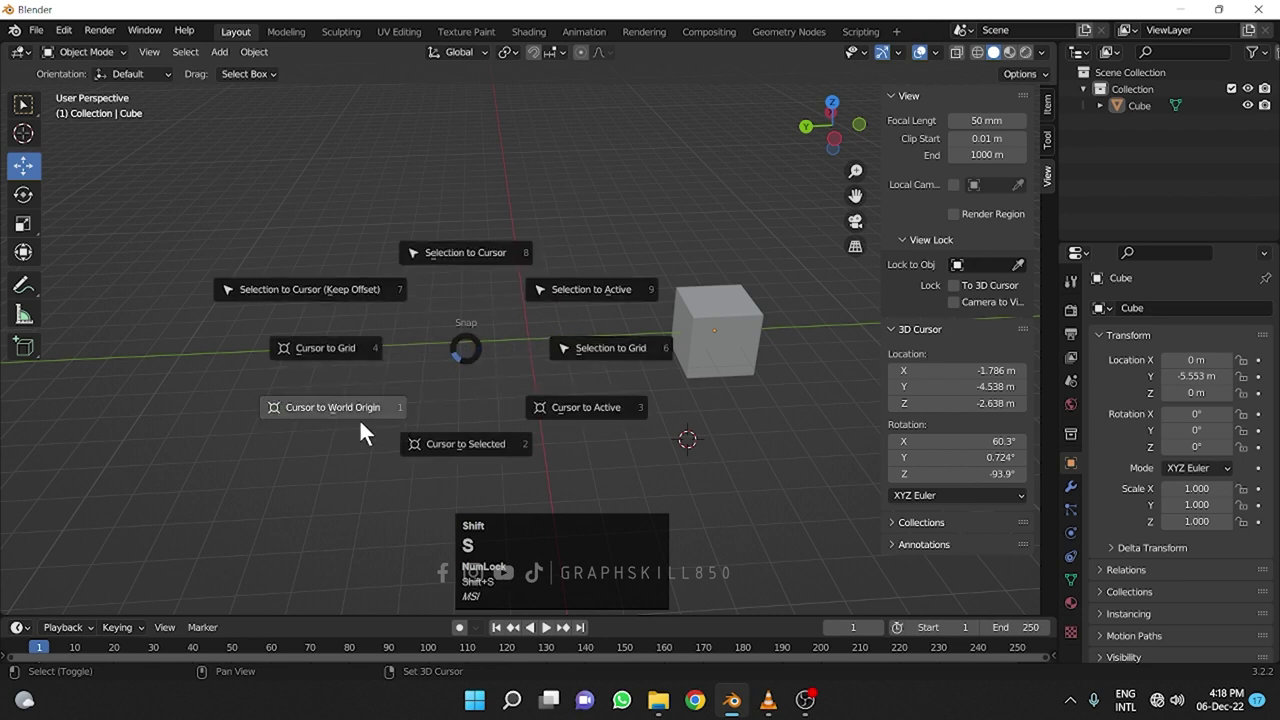
pyautogui.press('s')
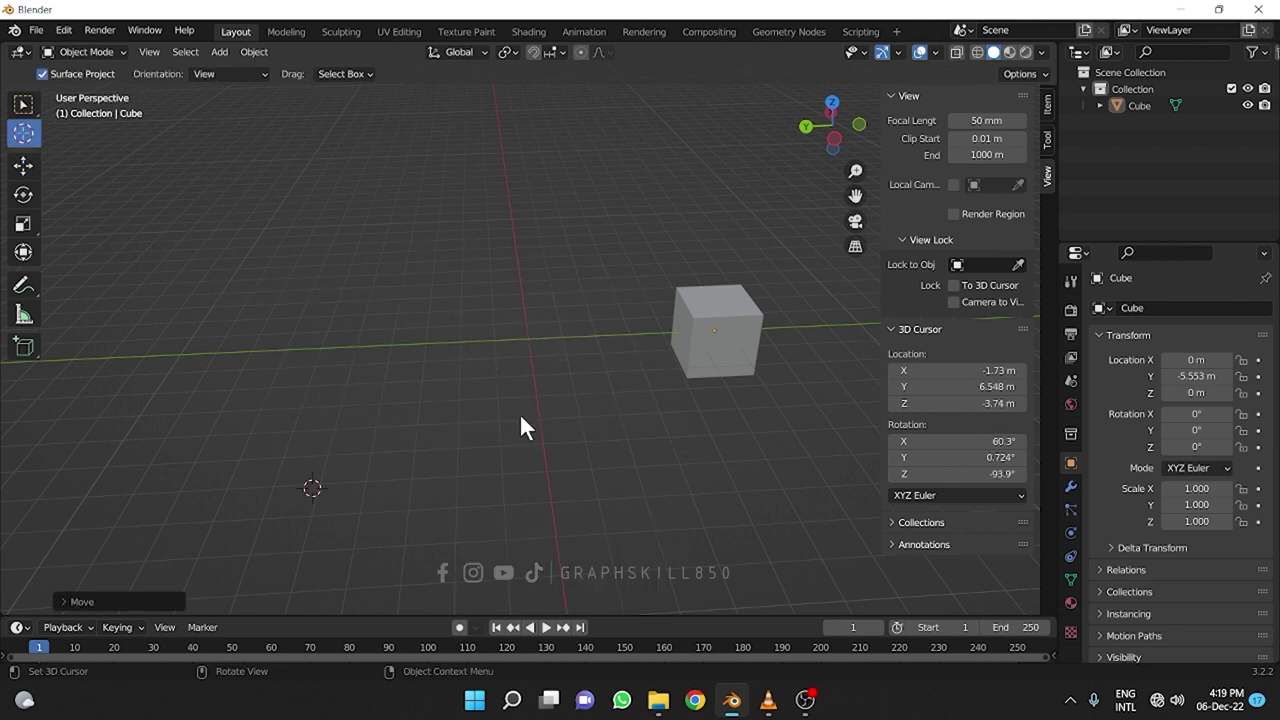
# Reposition the 3D cursor on the grid and snap it to the nearest grid point.
pyautogui.moveTo(526, 428); pyautogui.dragTo(410, 396)
pyautogui.press('shift+a')
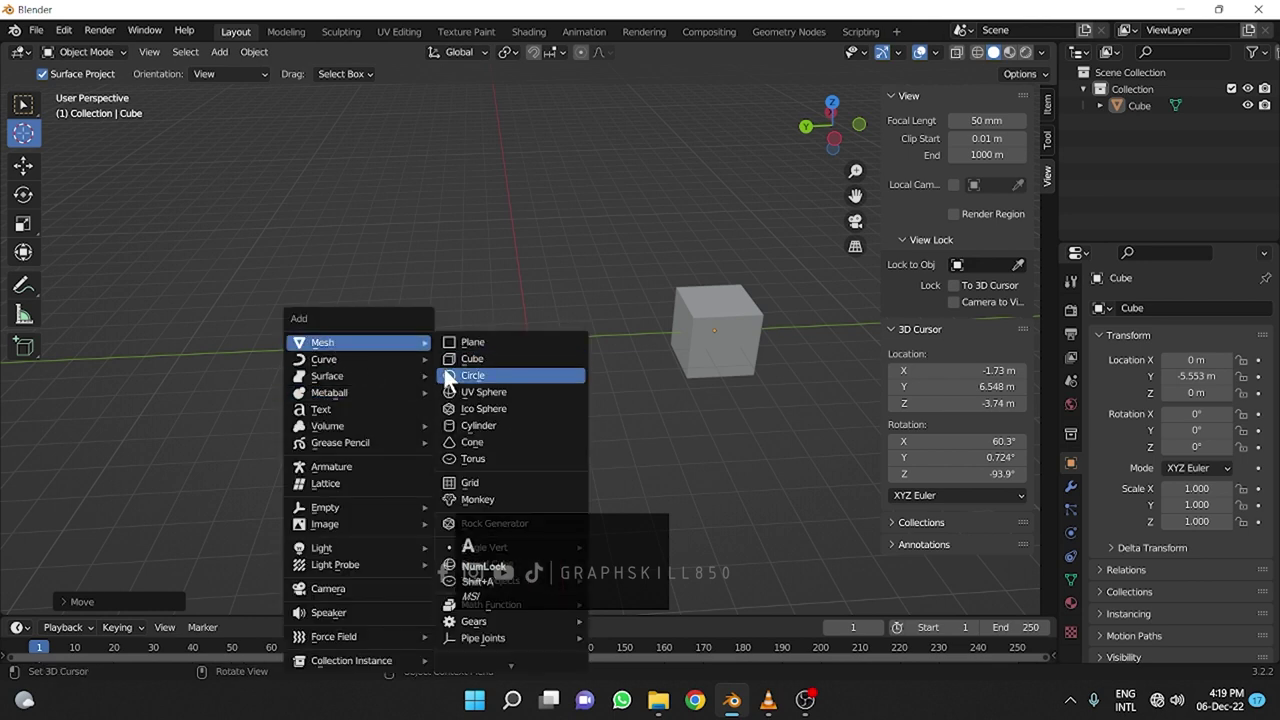
pyautogui.click(454, 382)
pyautogui.press('ctrl+z')
pyautogui.press('shift+s')
pyautogui.click(91, 434)
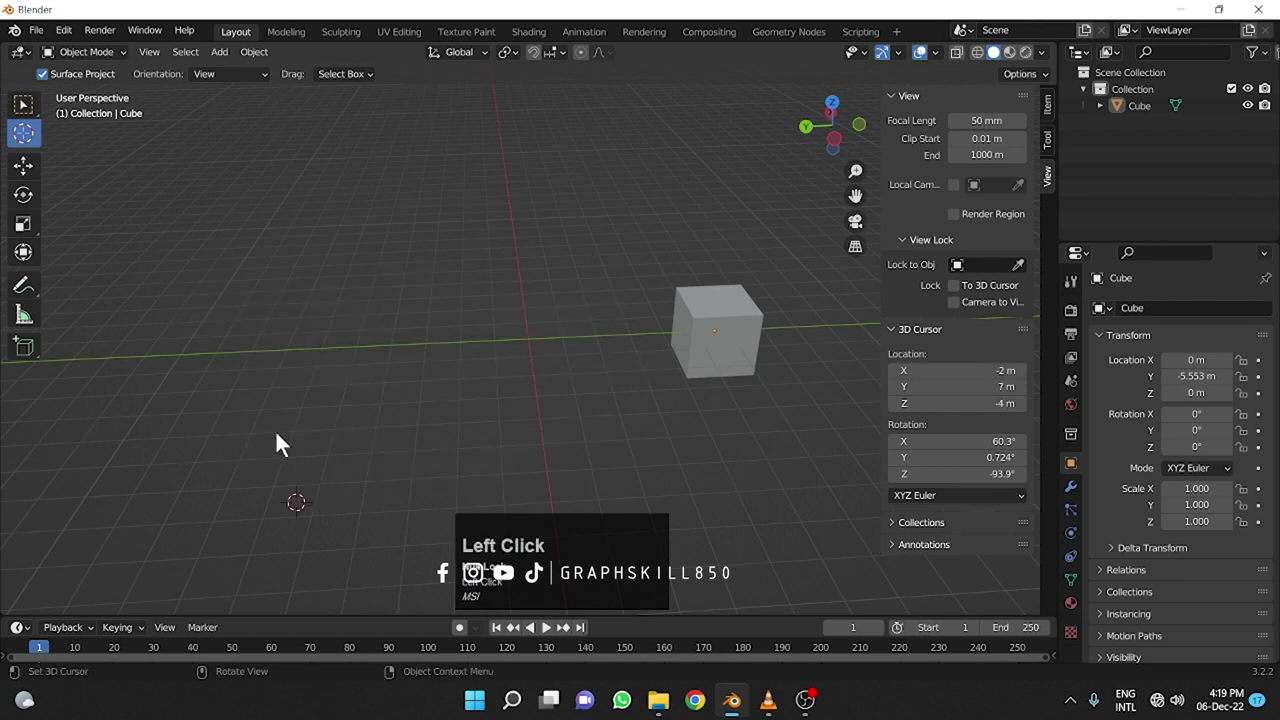
# Add an icosphere at the cursor, move it aside, then add a torus at X 5.5, Y 6.97, Z -4.69.
pyautogui.press('shift+a')
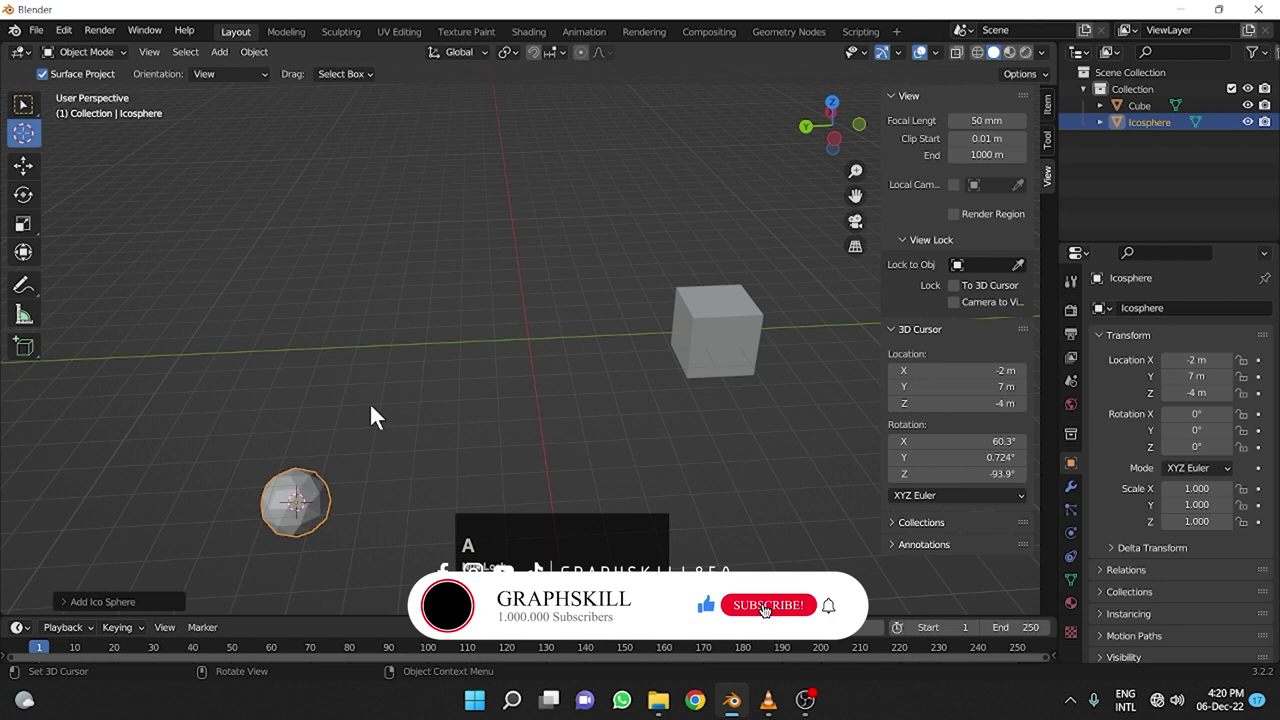
pyautogui.moveTo(306, 551); pyautogui.dragTo(376, 355)
pyautogui.press('shift+a')
pyautogui.click(440, 464)
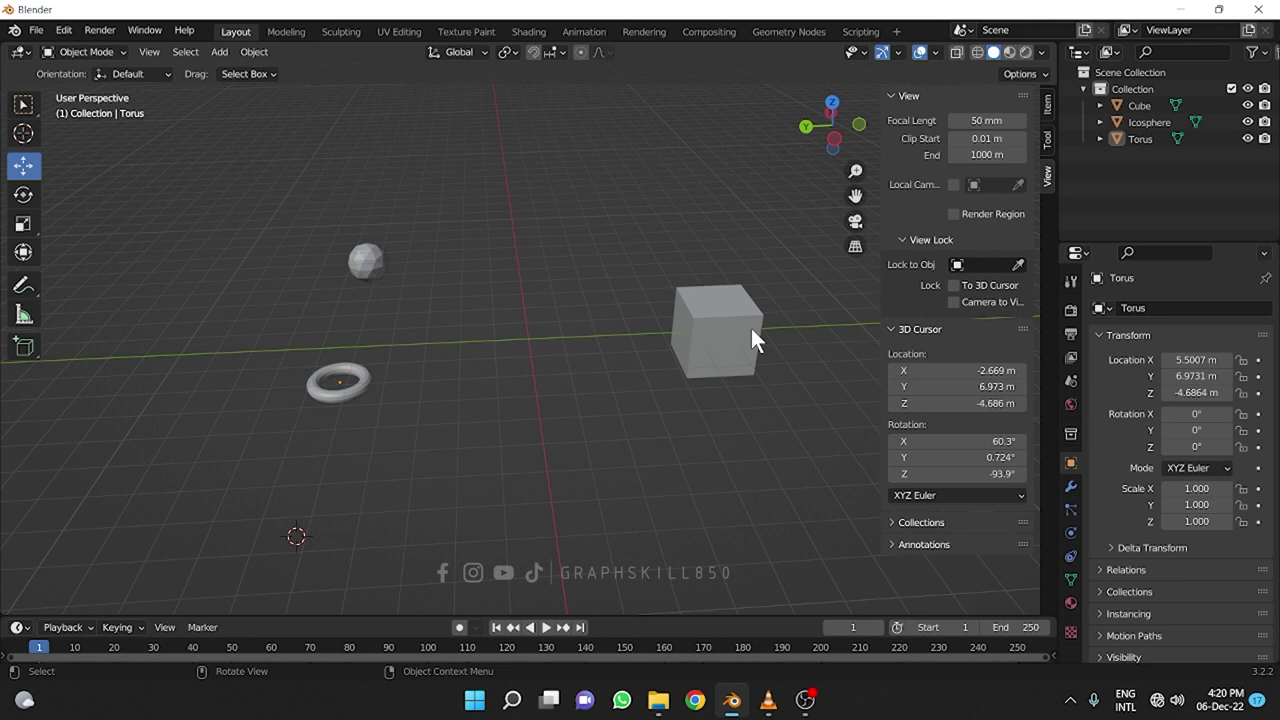
# Snap the 3D cursor to the icosphere's centre with Cursor to Selected.
pyautogui.click(757, 338)
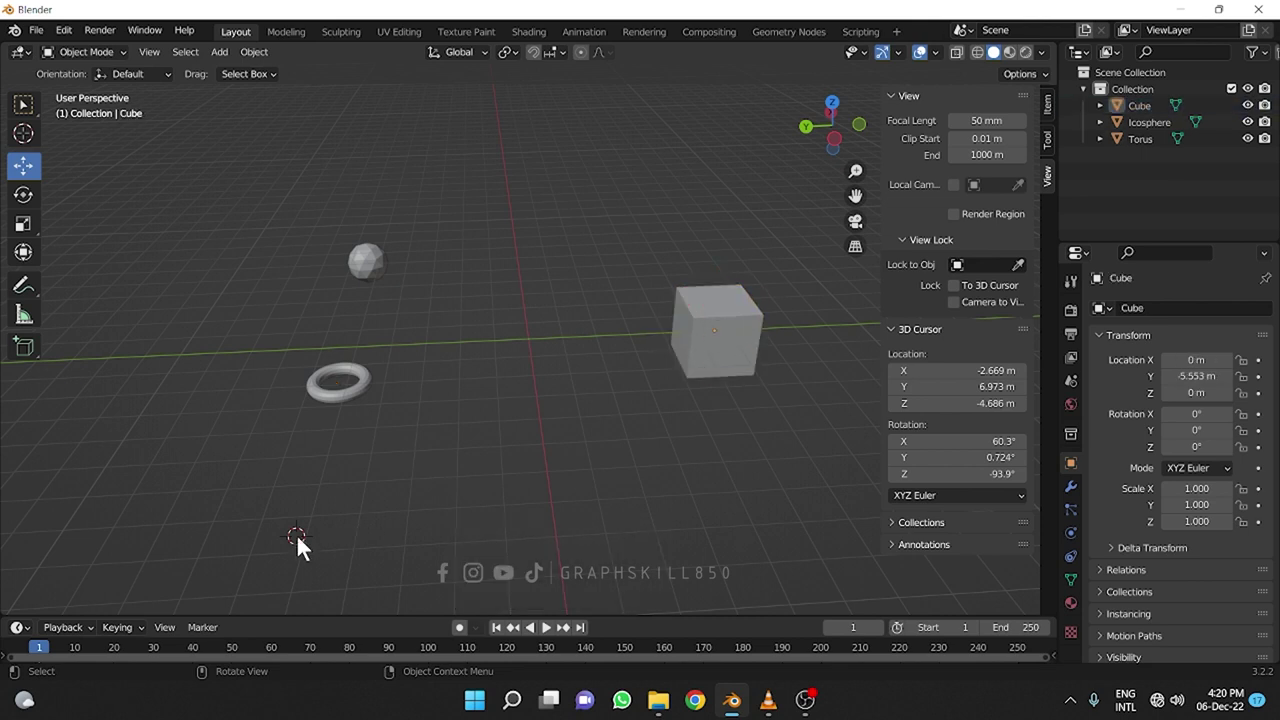
pyautogui.moveTo(333, 509); pyautogui.dragTo(368, 273)
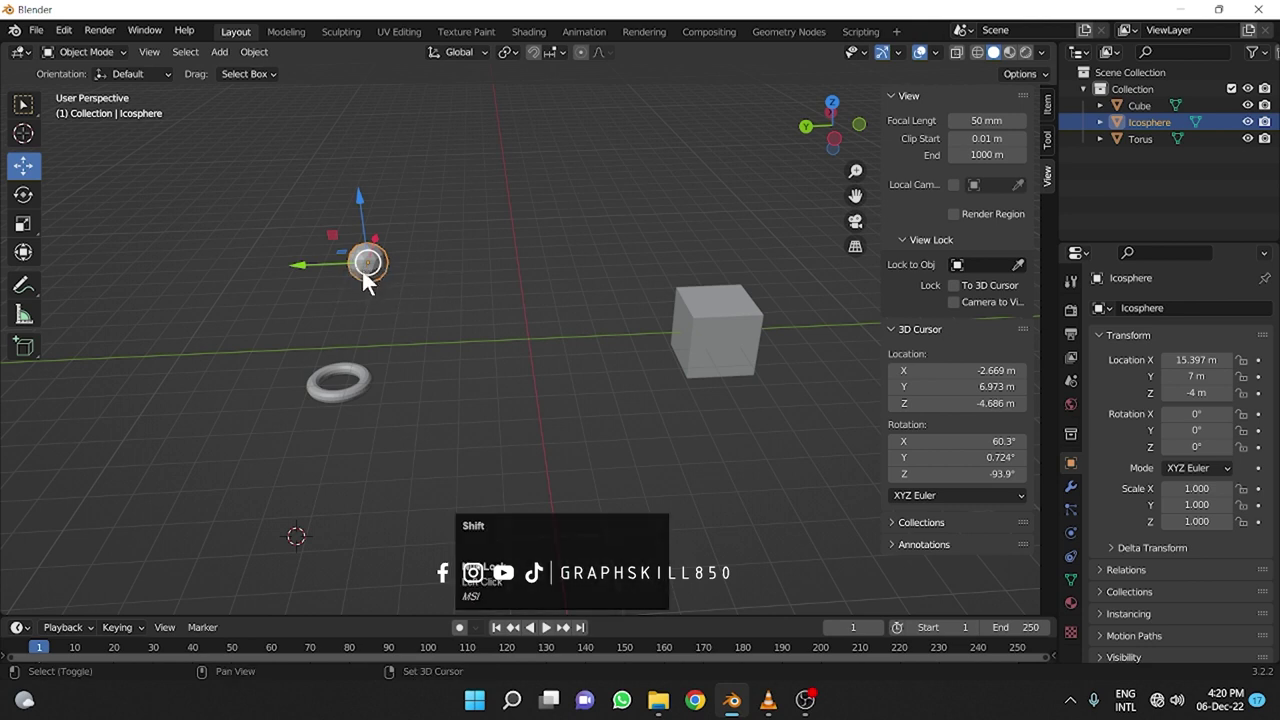
pyautogui.press('shift+s')
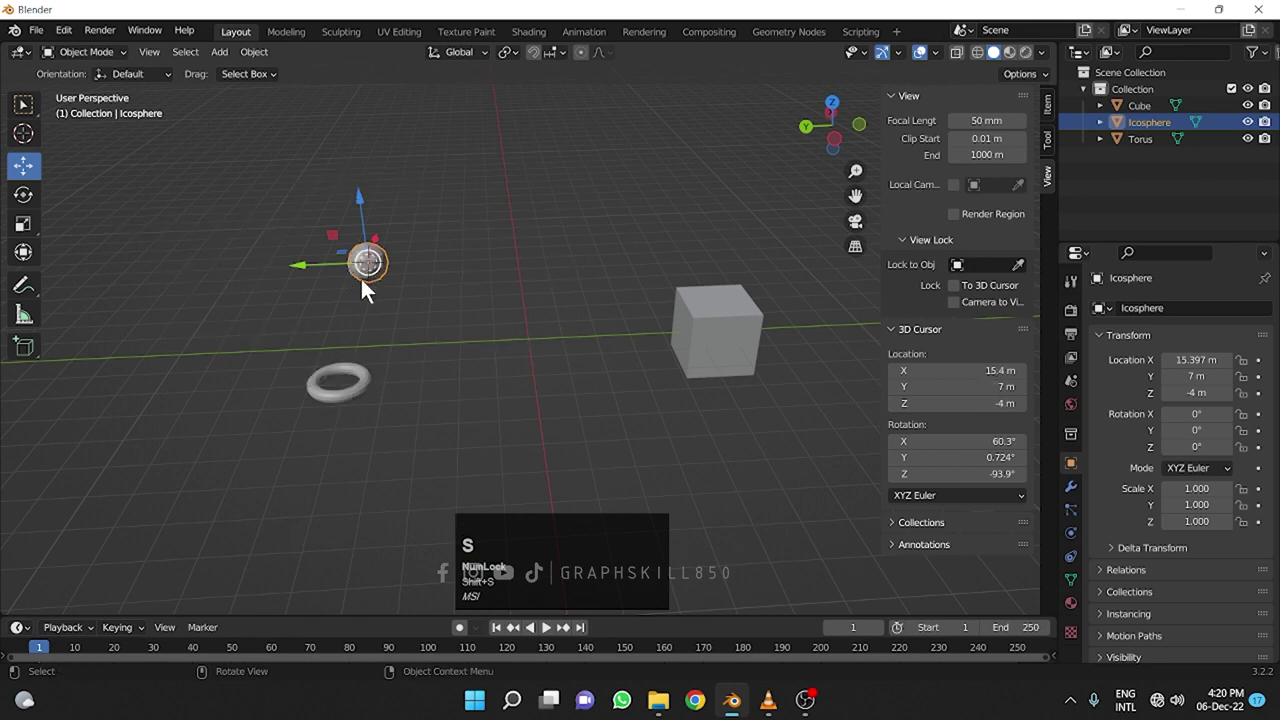
pyautogui.moveTo(377, 290); pyautogui.dragTo(745, 411)
# Snap the 3D cursor to the cube at Y -5.553, then select the torus.
pyautogui.click(745, 411)
pyautogui.press('shift+s')
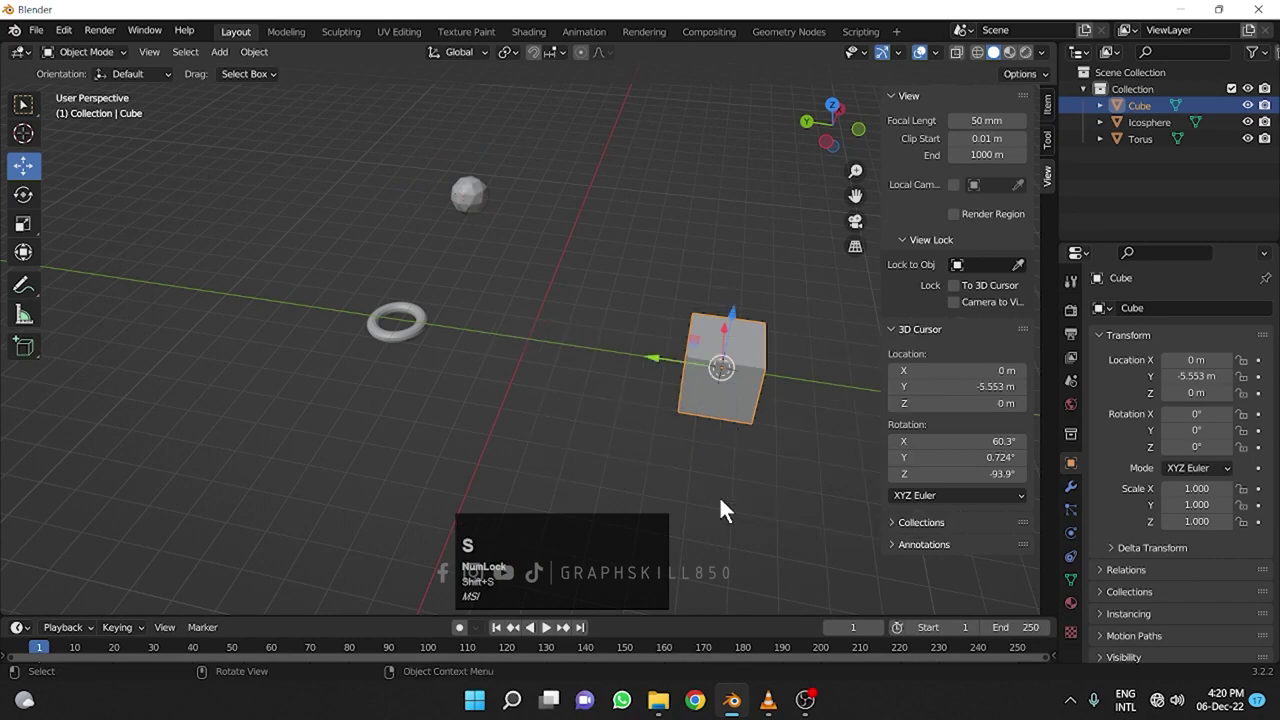
pyautogui.middleClick(734, 419)
pyautogui.scroll(3)
pyautogui.click(297, 437)
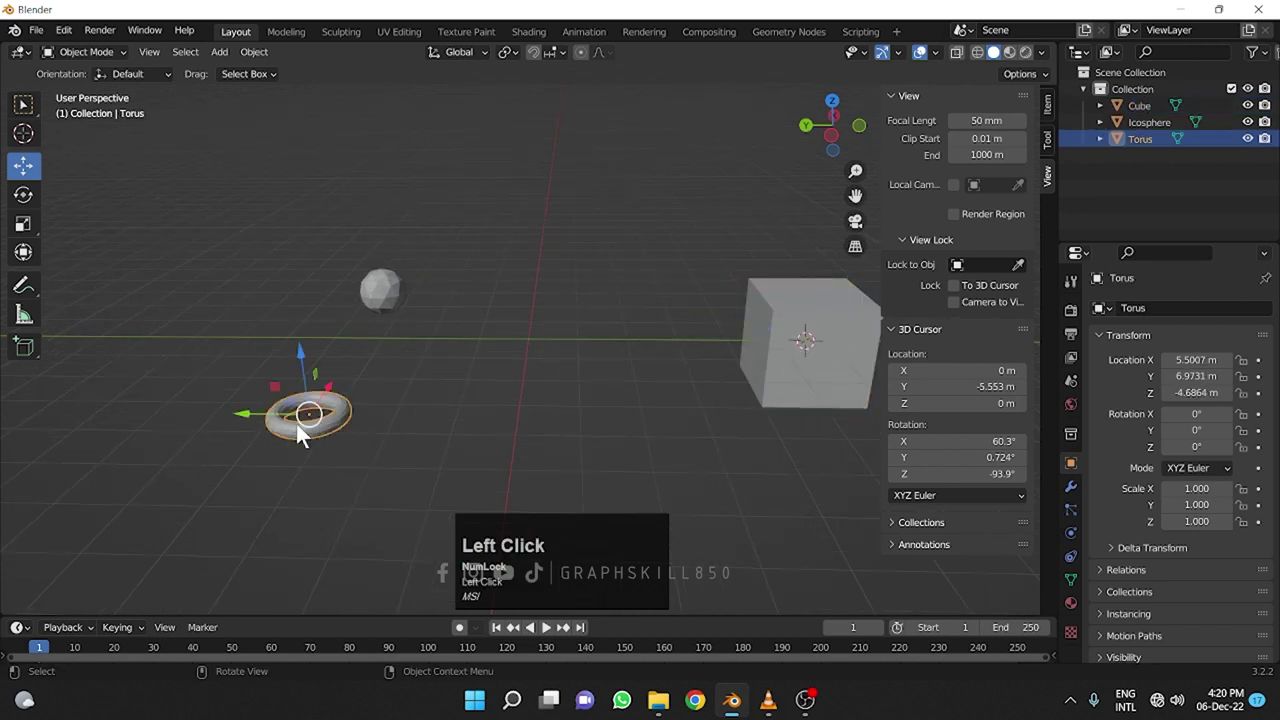
# Snap the 3D cursor to the torus, then drop it in empty space at X 7.767, Y -0.786, Z -0.712.
pyautogui.press('shift+s')
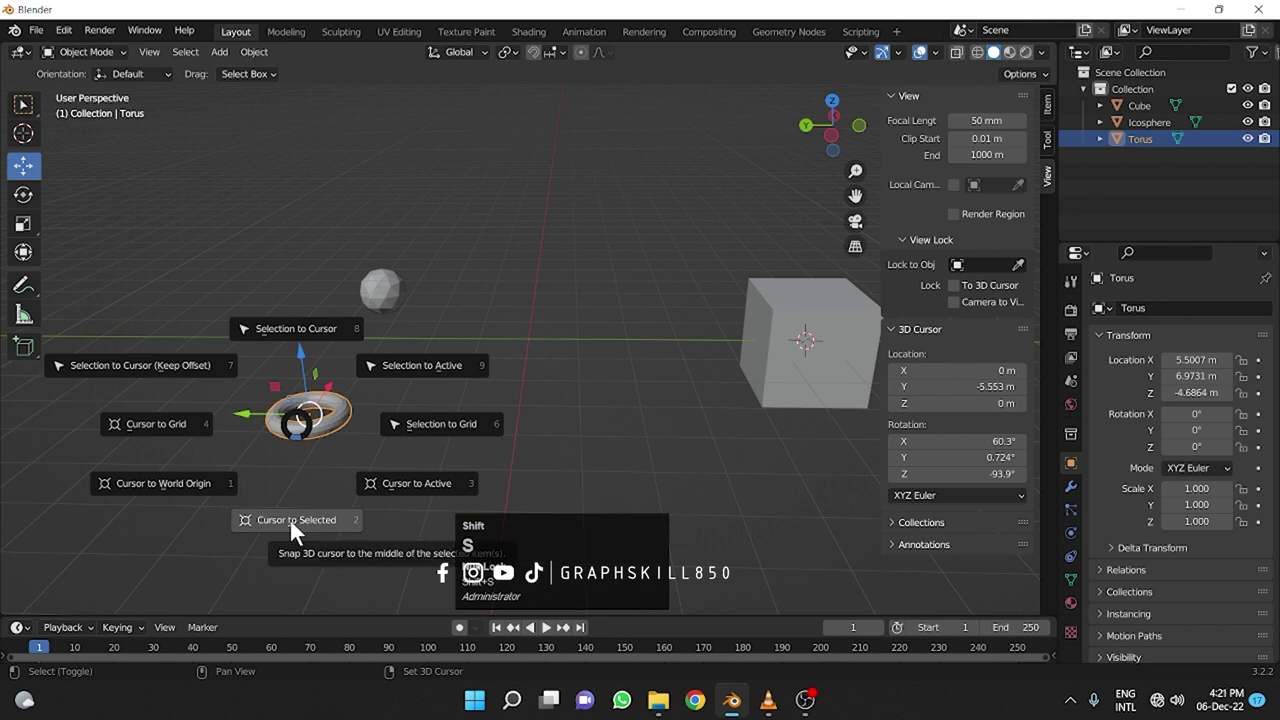
pyautogui.moveTo(341, 466); pyautogui.dragTo(442, 414)
pyautogui.press('shift+s')
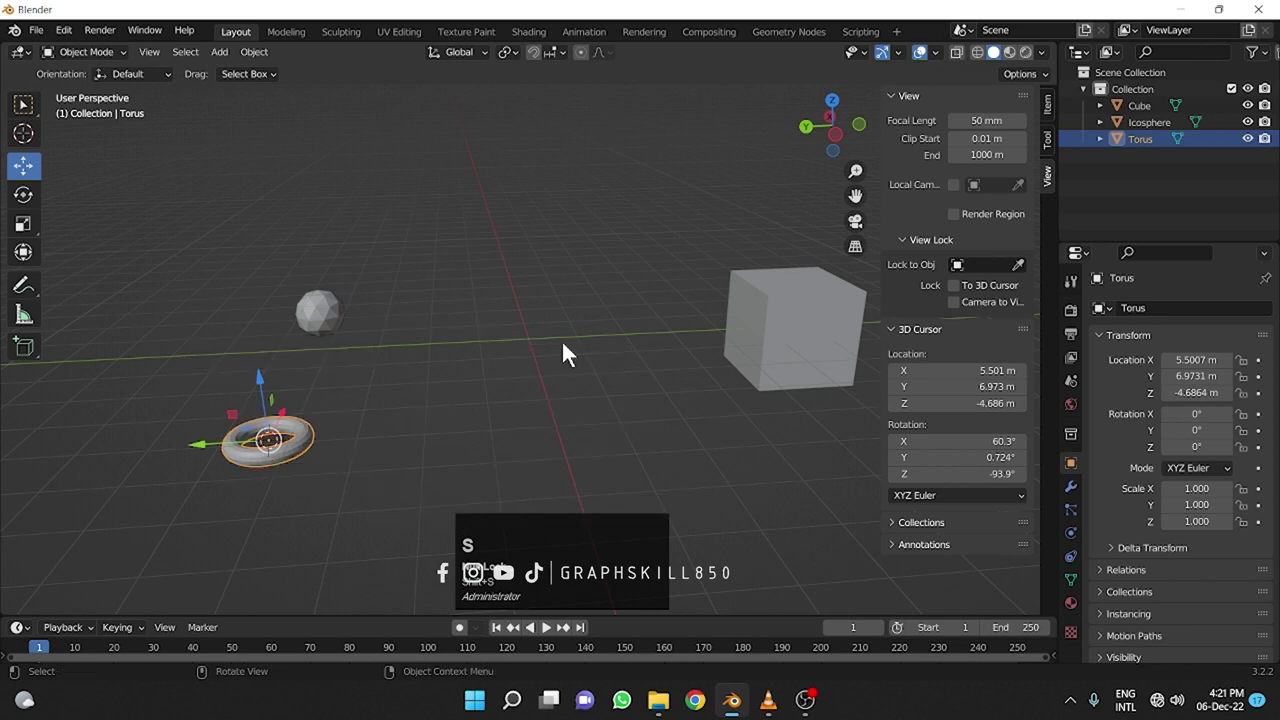
pyautogui.moveTo(570, 385); pyautogui.dragTo(29, 141)
pyautogui.click(29, 141)
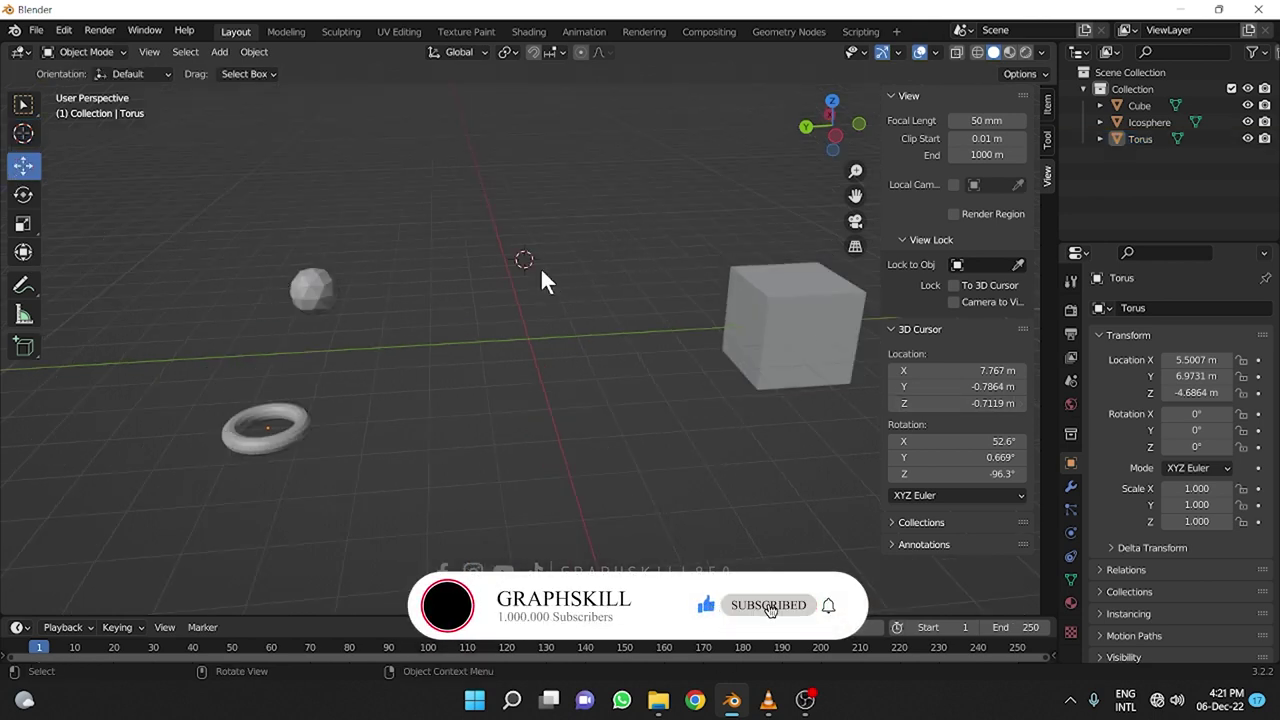
# Select the icosphere, torus and cube together, cube active.
pyautogui.middleClick(636, 441)
pyautogui.click(466, 177)
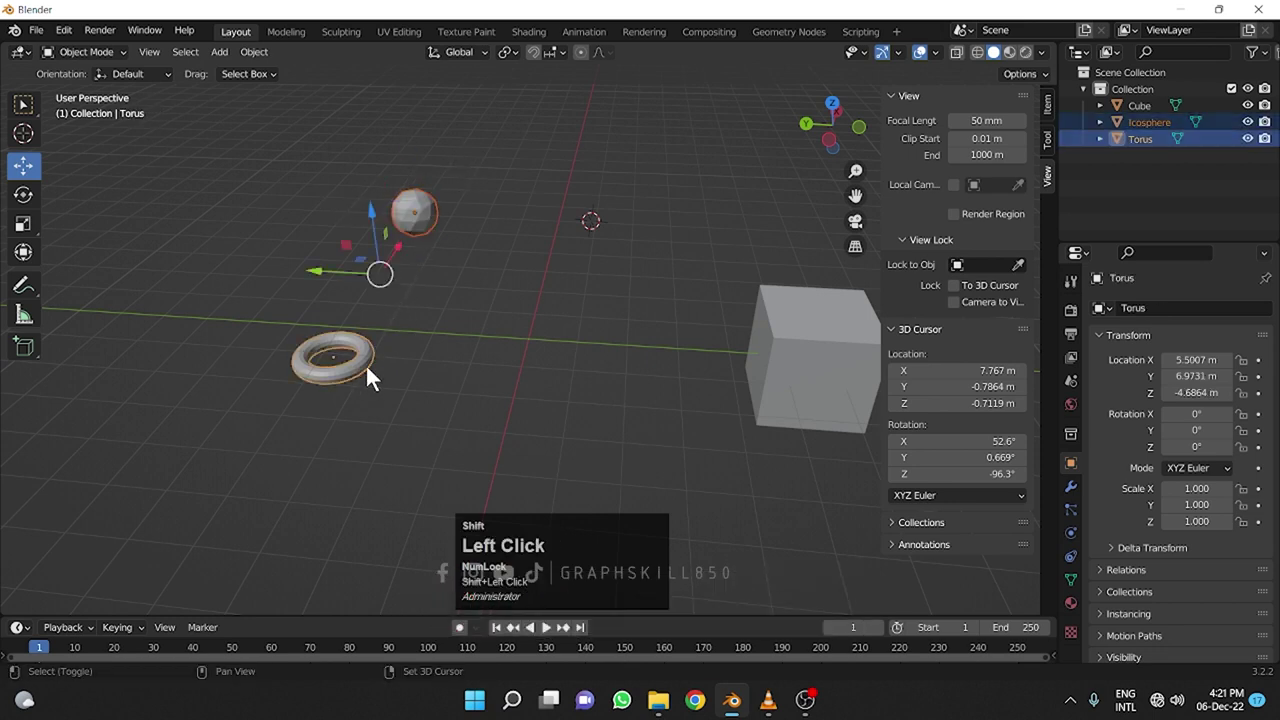
pyautogui.moveTo(576, 422); pyautogui.dragTo(584, 432)
# Move the selected objects to the 3D cursor, then place the cursor at X -2.648, Y -2.217, Z 1.
pyautogui.press('shift+s')
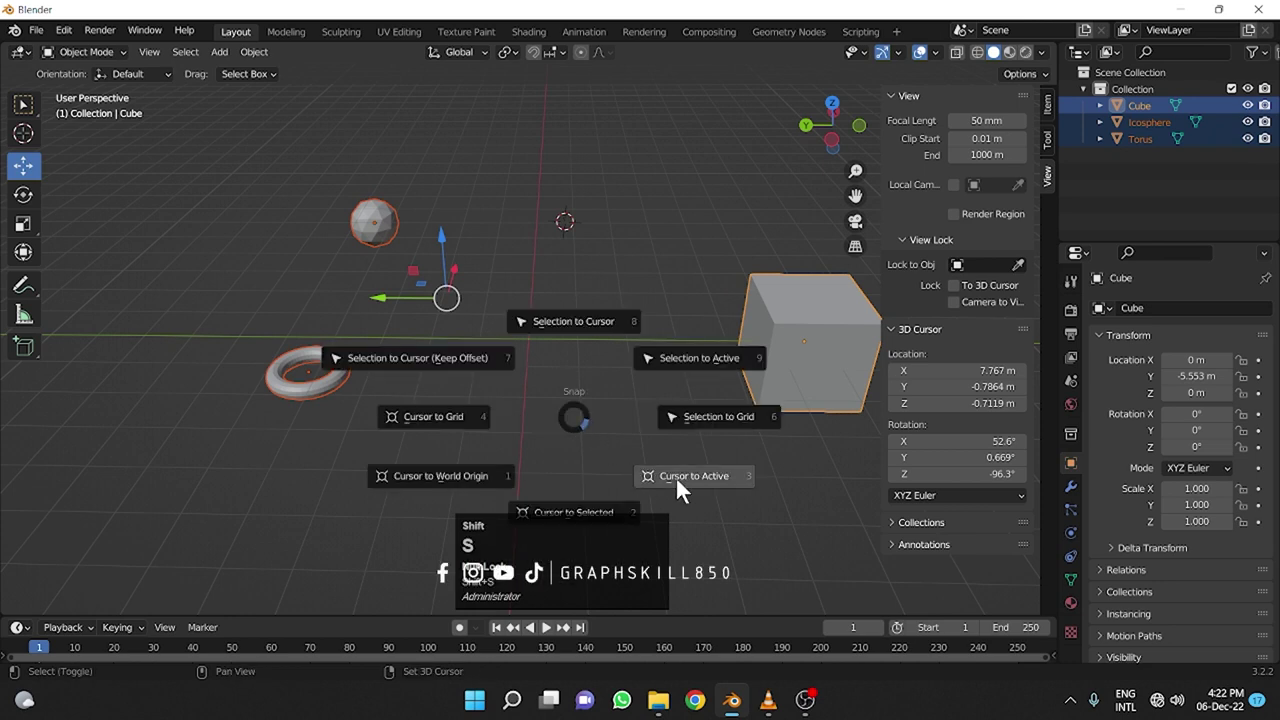
pyautogui.press('shift+s')
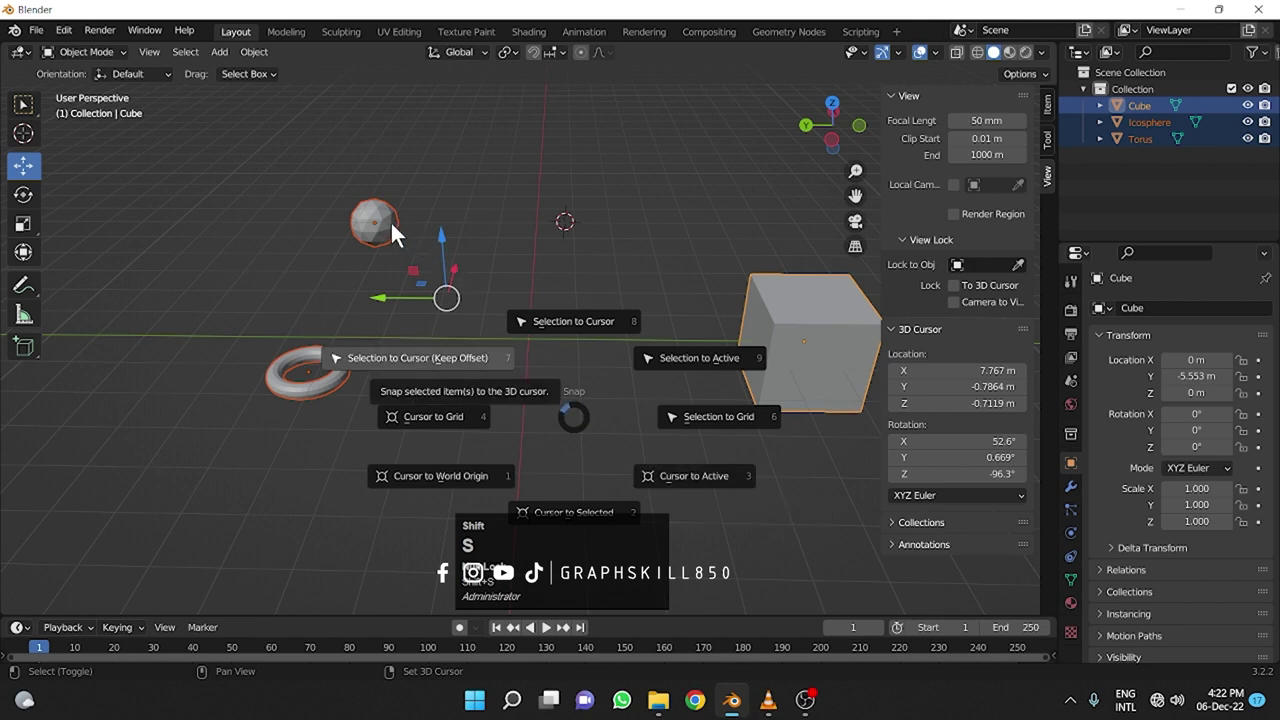
pyautogui.press('s')
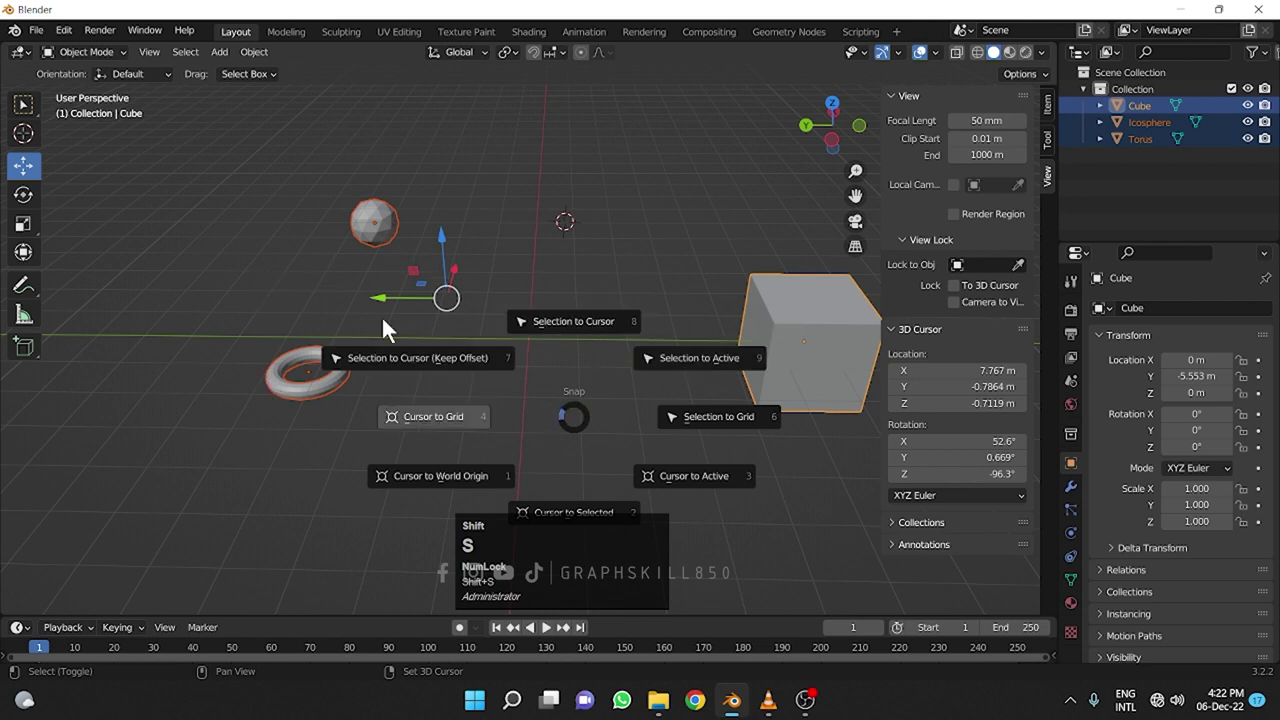
pyautogui.press('shift+s')
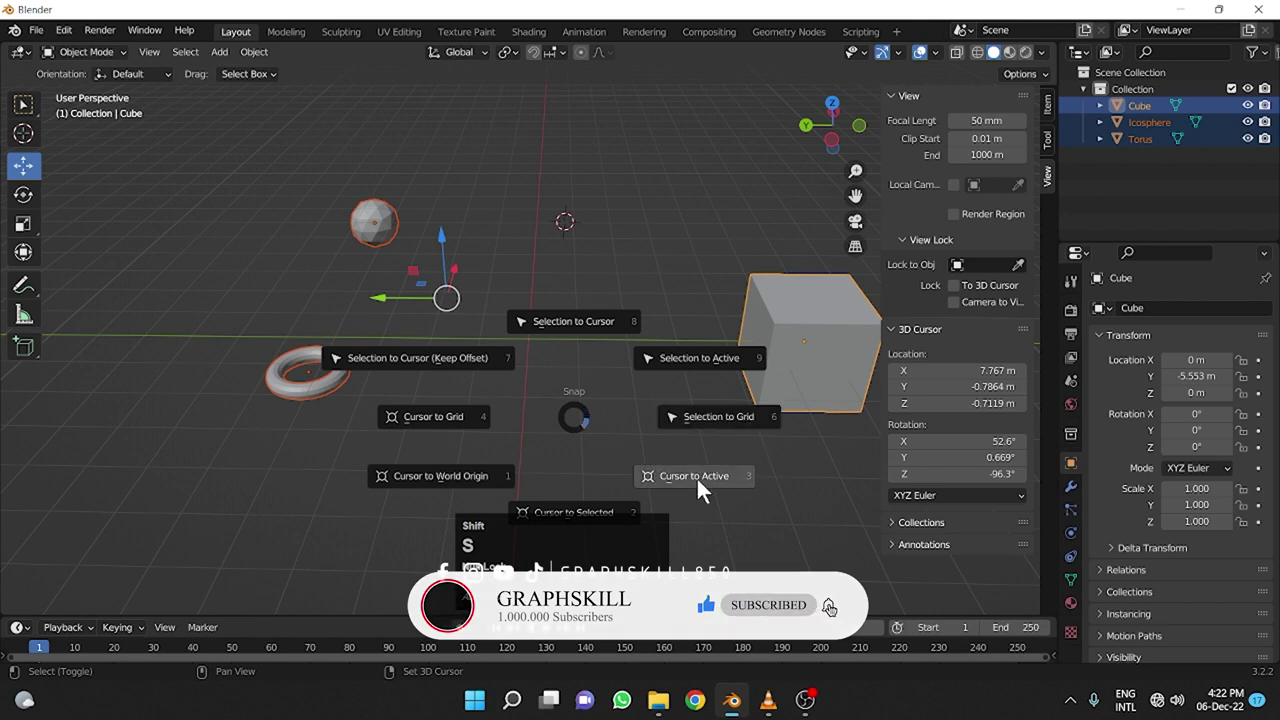
pyautogui.press('shift+s')
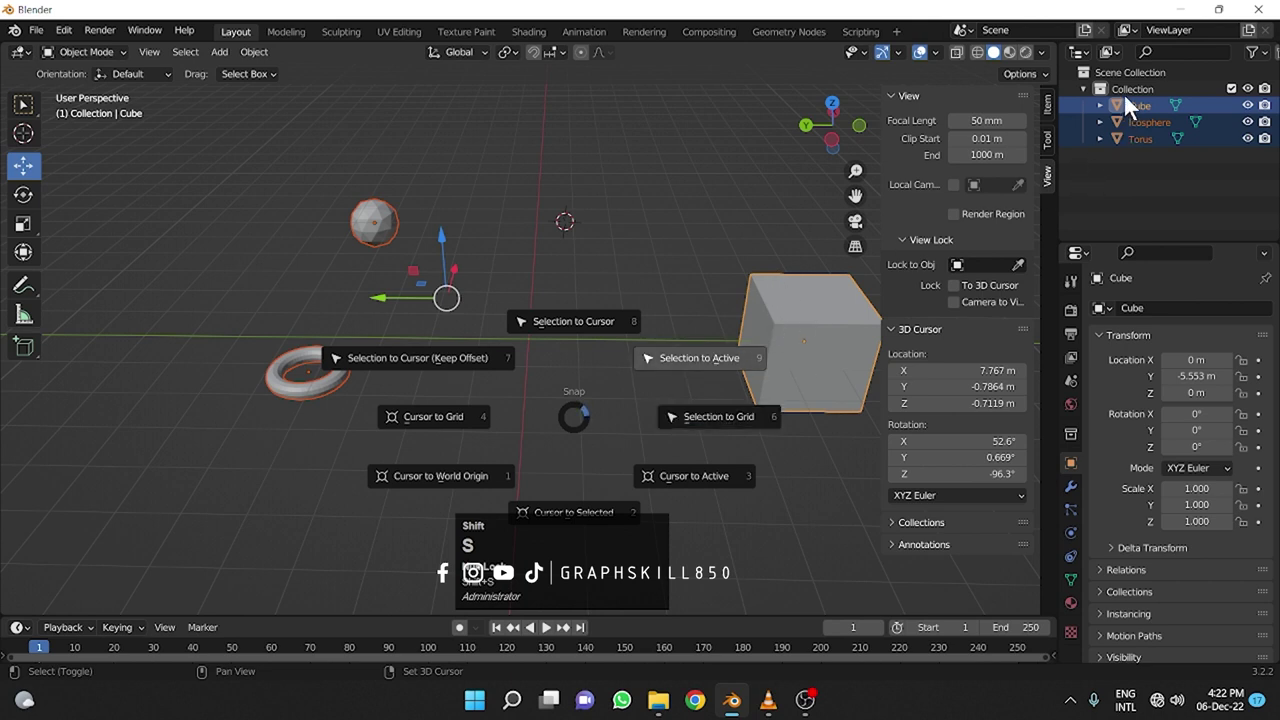
pyautogui.press('s')
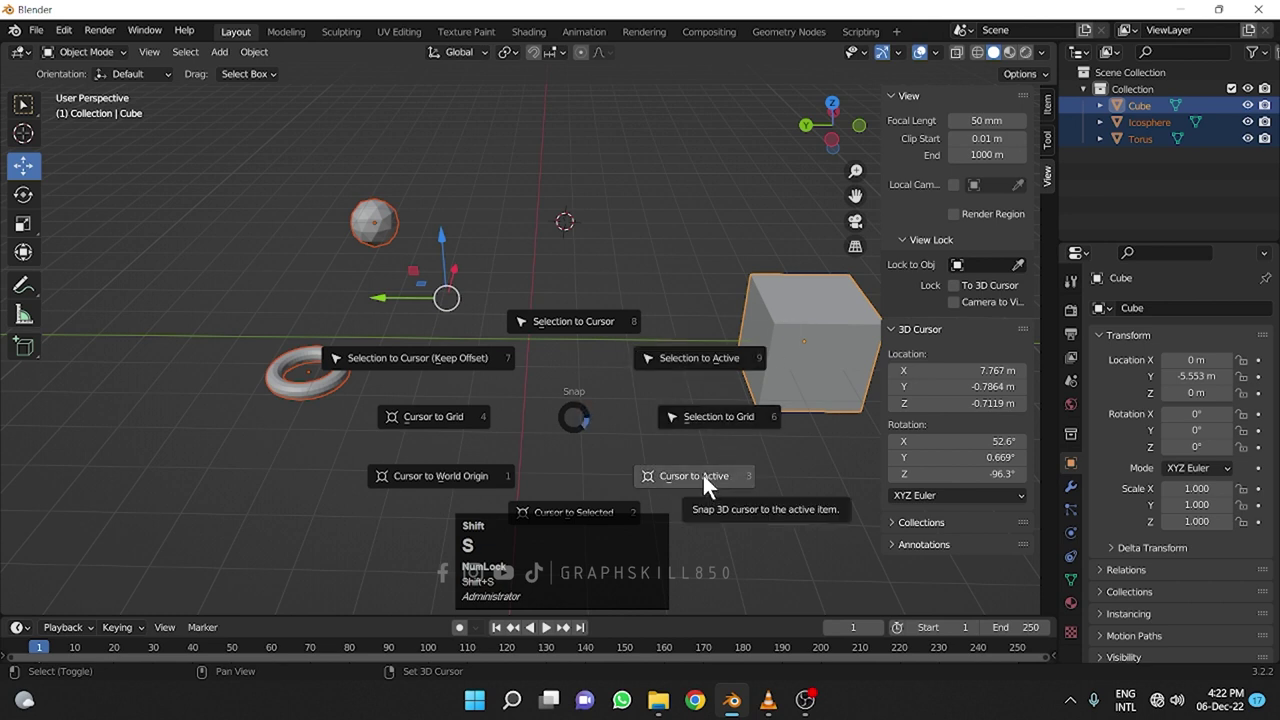
pyautogui.press('shift+s')
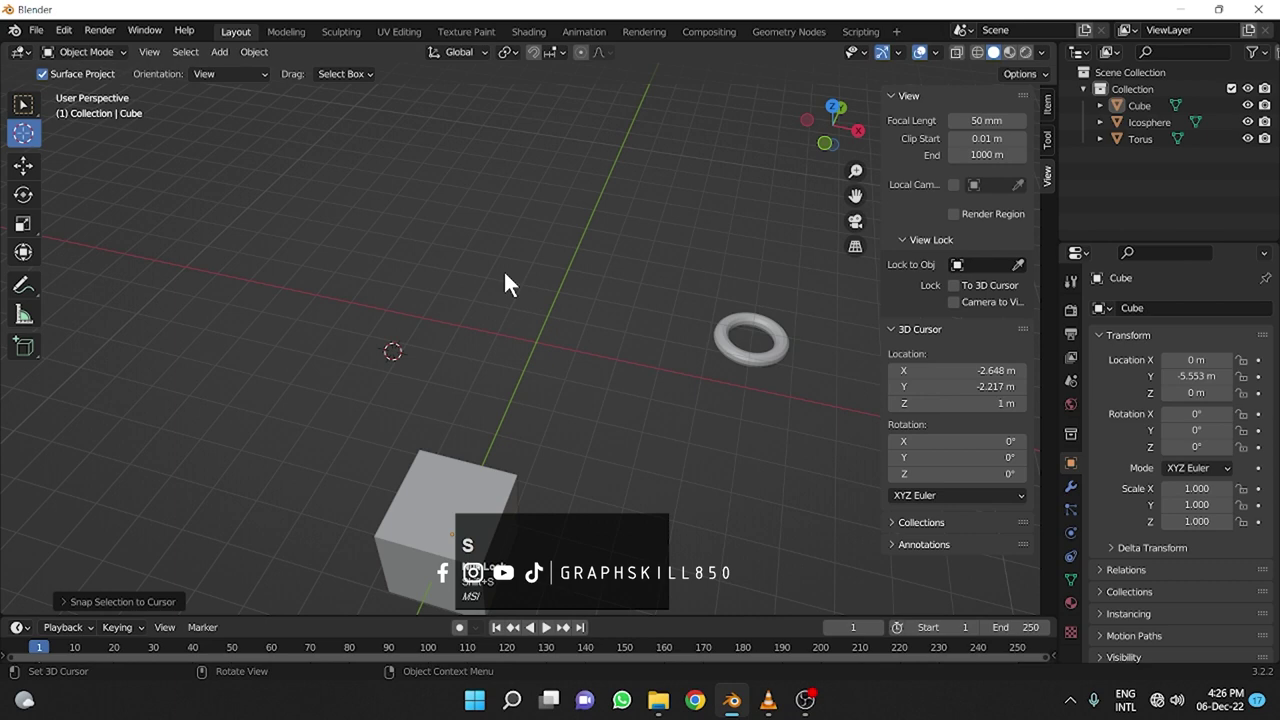
# From Top view, round the 3D cursor to the grid point -3, -2, 1 with Cursor to Grid.
pyautogui.click(838, 116)
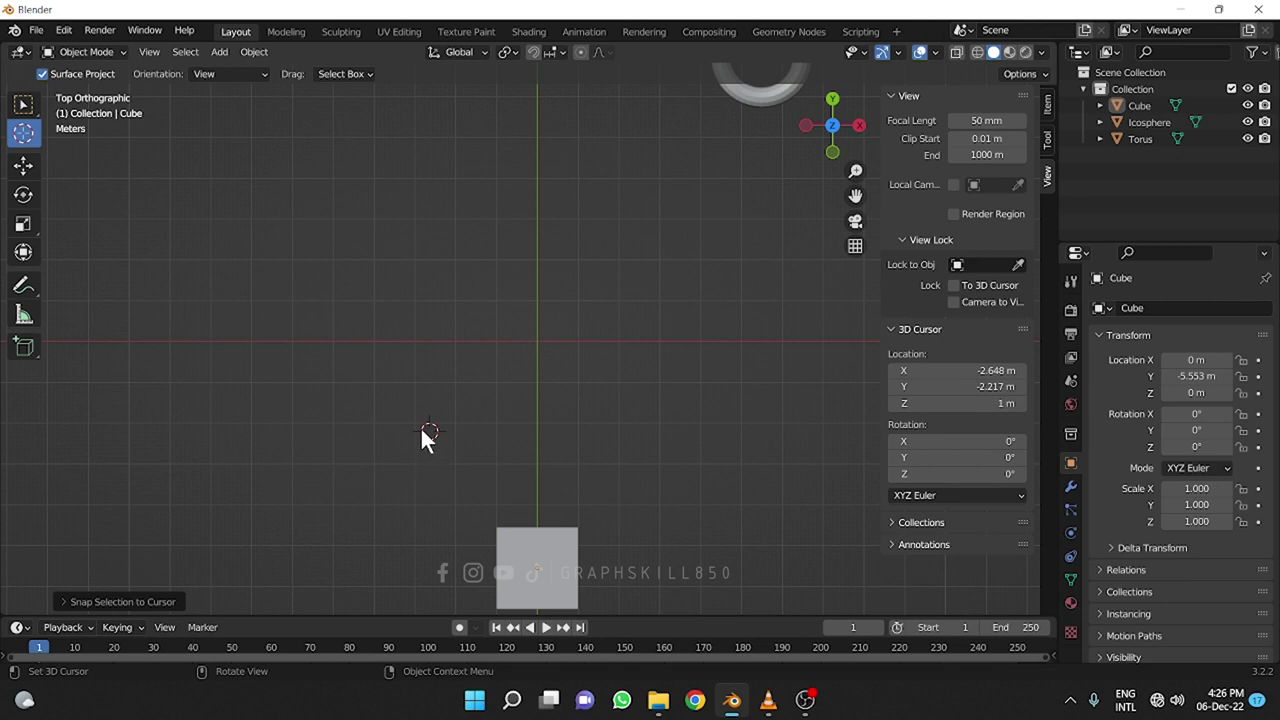
pyautogui.click(429, 440)
pyautogui.press('shift+s')
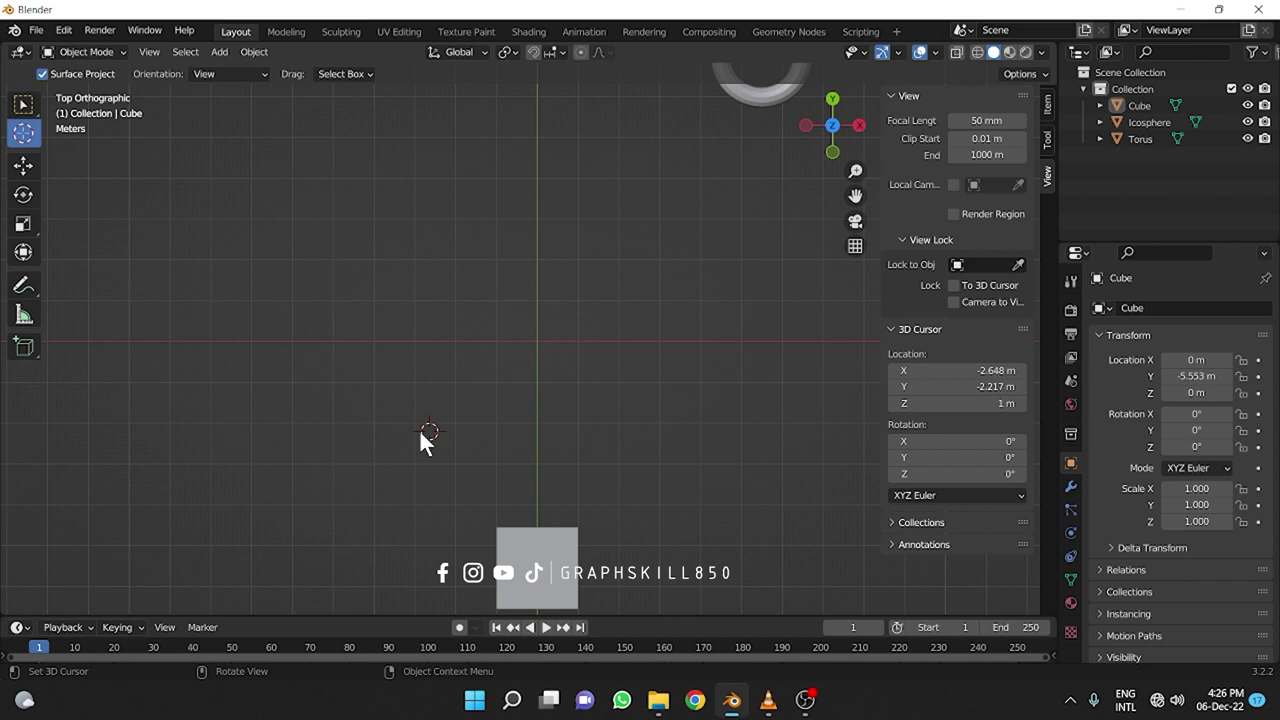
pyautogui.press('shift+s')
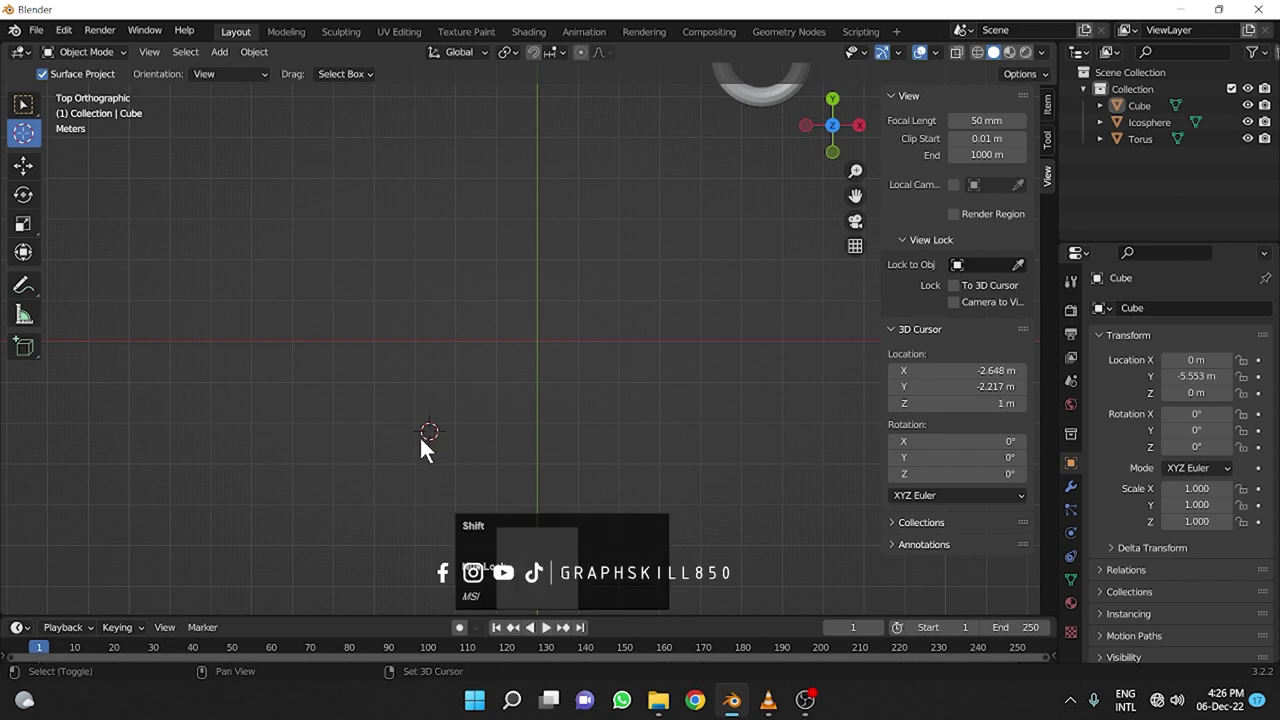
pyautogui.press('shift+s')
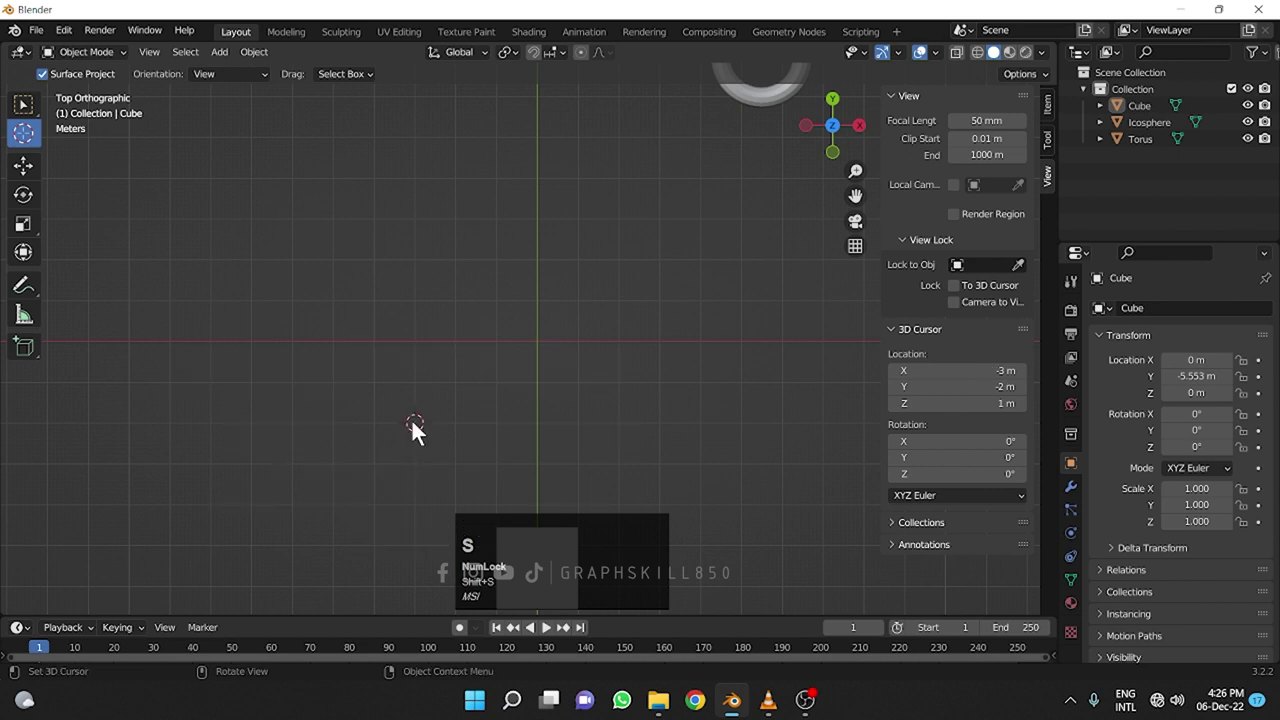
# Set the 3D cursor onto the cube's surface at X -1.003, Y -6.399, tilted 64° and -59.8°.
pyautogui.press('shift+s')
pyautogui.click(416, 467)
pyautogui.press('shift+s')
pyautogui.press('shift+s')
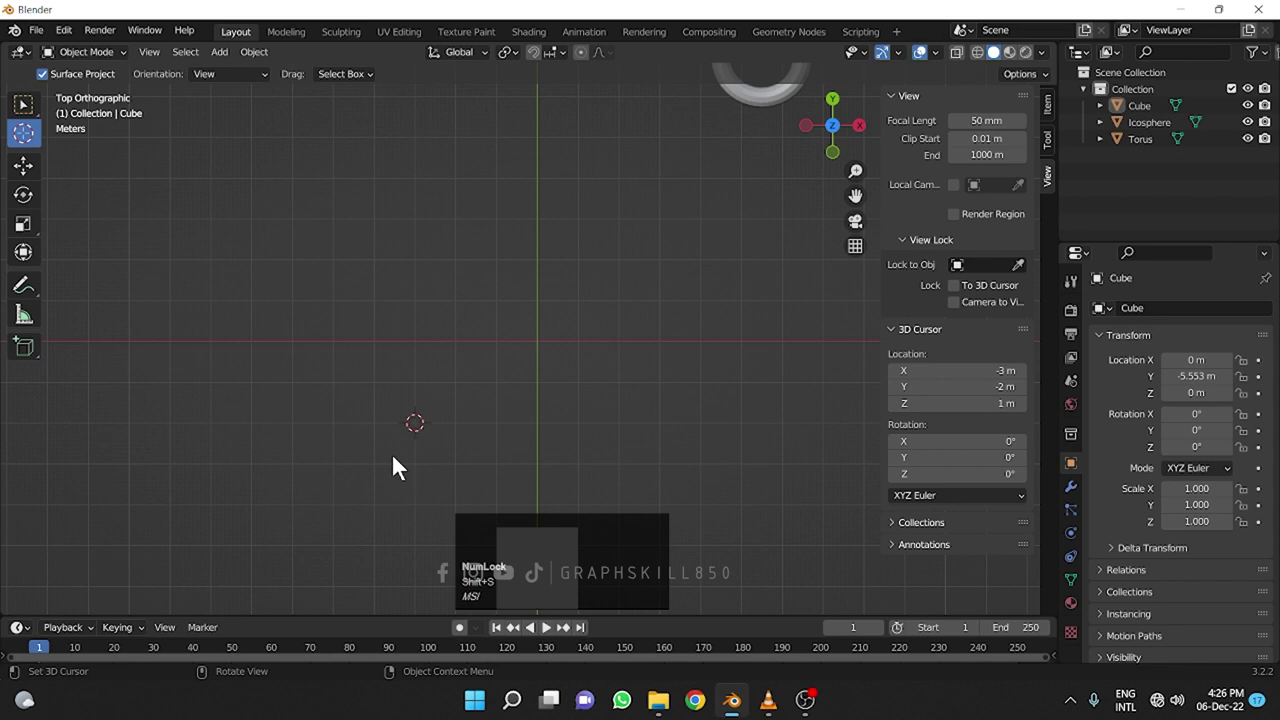
pyautogui.press('shift+s')
pyautogui.moveTo(414, 452); pyautogui.dragTo(533, 429)
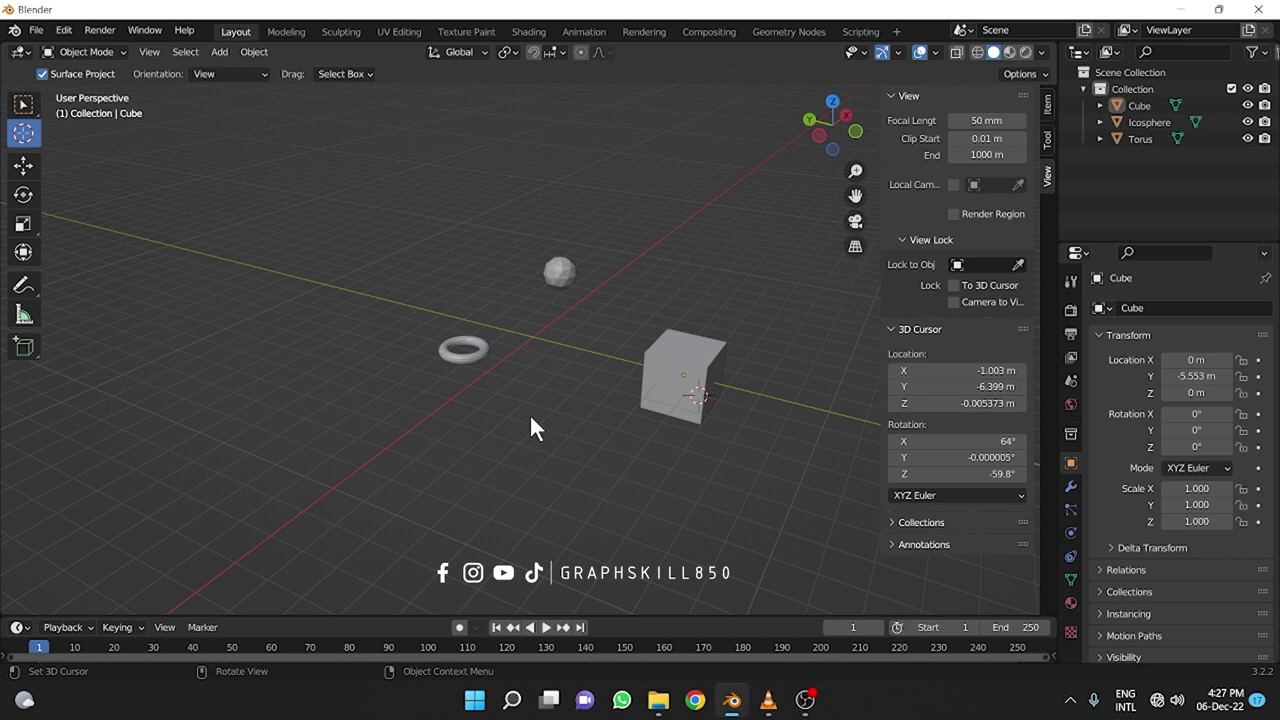